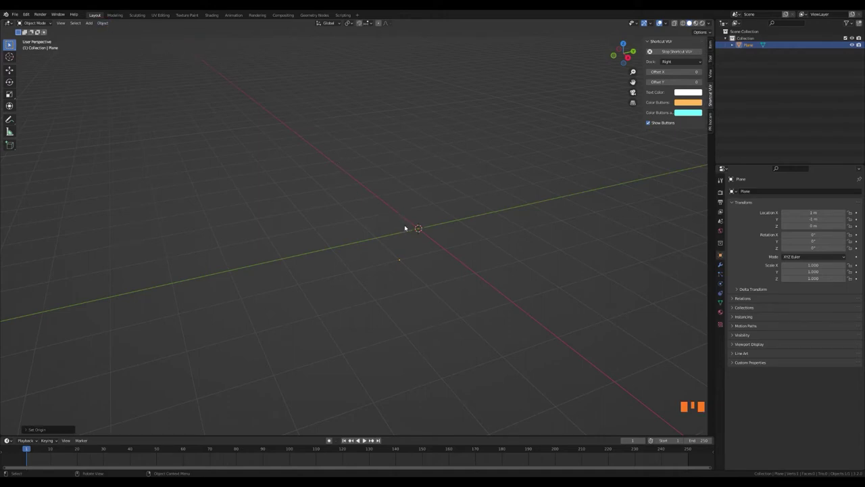
Snap the 3D cursor to the world origin before building the trunk.
{"action": "key", "text": "shift+s"}
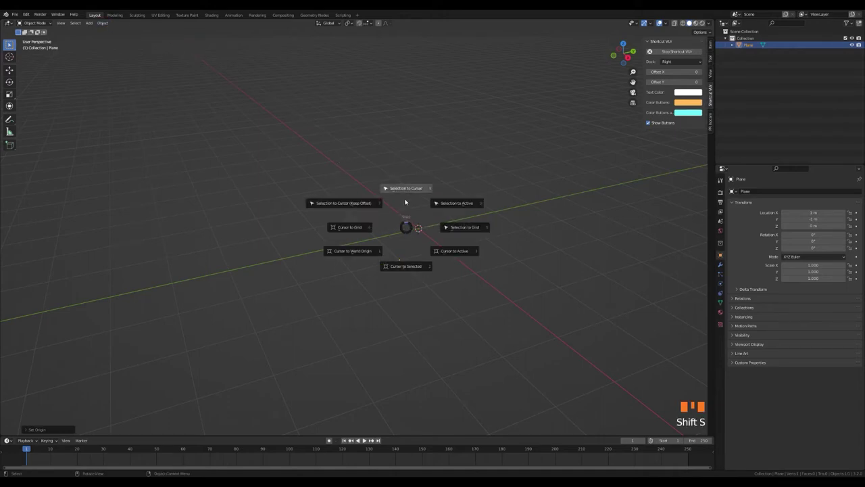
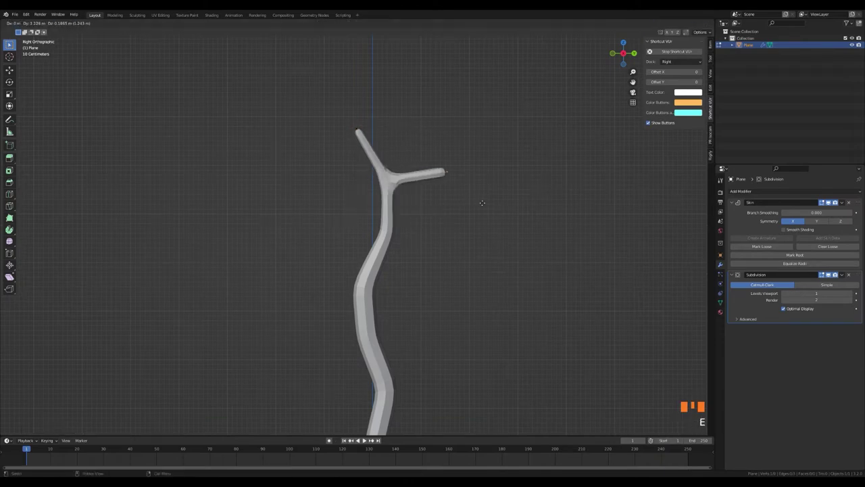
Extrude a side branch from the trunk, thin it with Skin Resize and lift its tip.
{"action": "key", "text": "ctrl+a"}
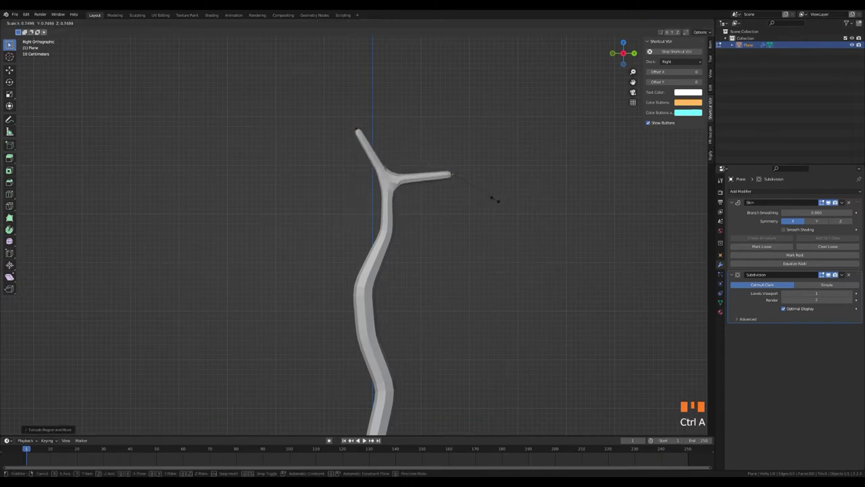
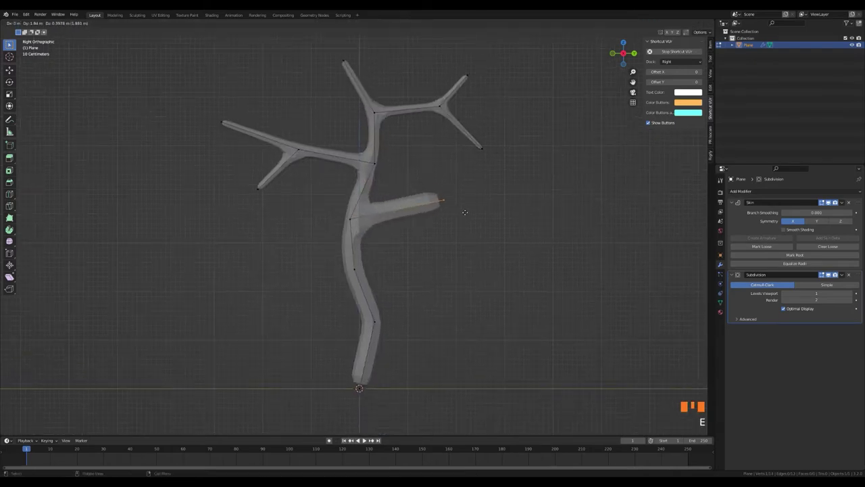
{"action": "key", "text": "ctrl+a"}
{"action": "key", "text": "g"}
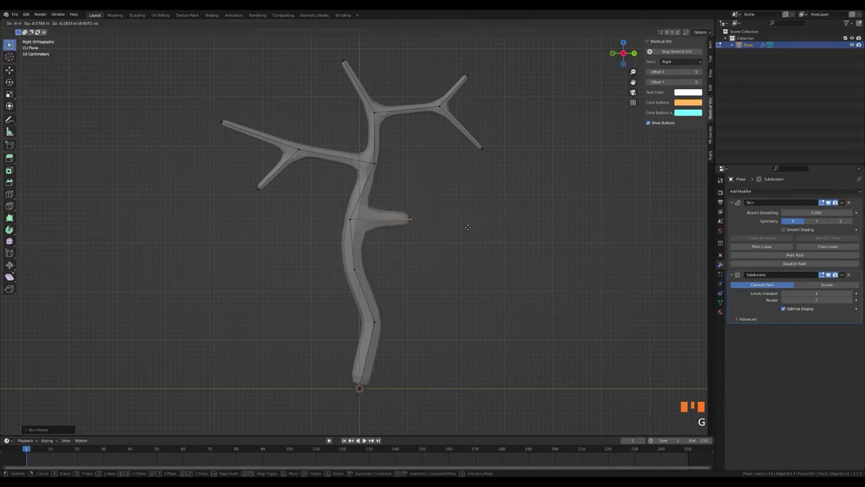
{"action": "key", "text": "e"}
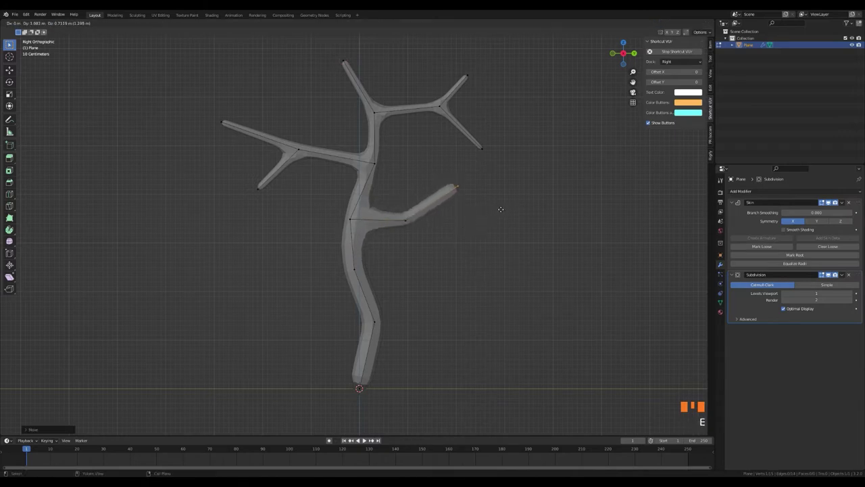
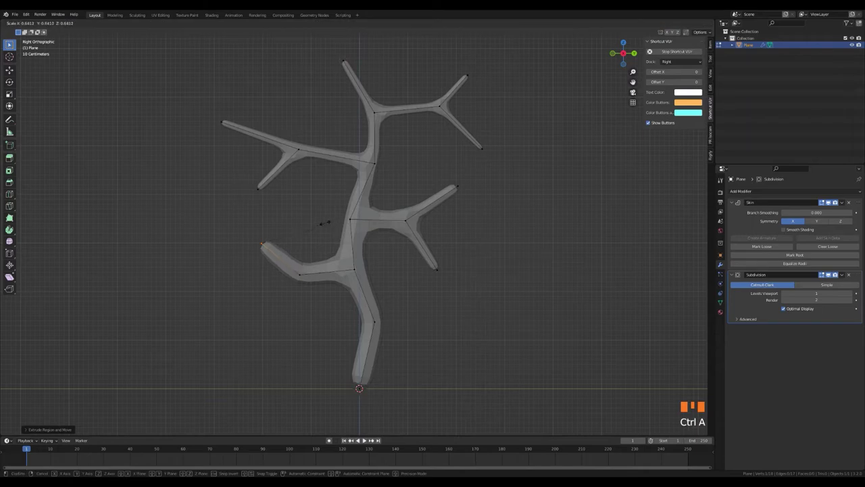
Grow a leftward branch with an upward segment, thinning its tip and resizing the joint.
{"action": "key", "text": "e"}
{"action": "key", "text": "ctrl+a"}
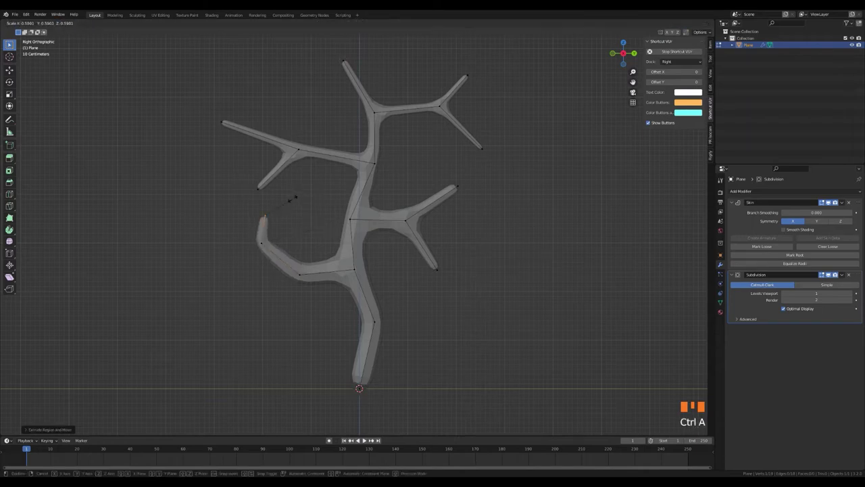
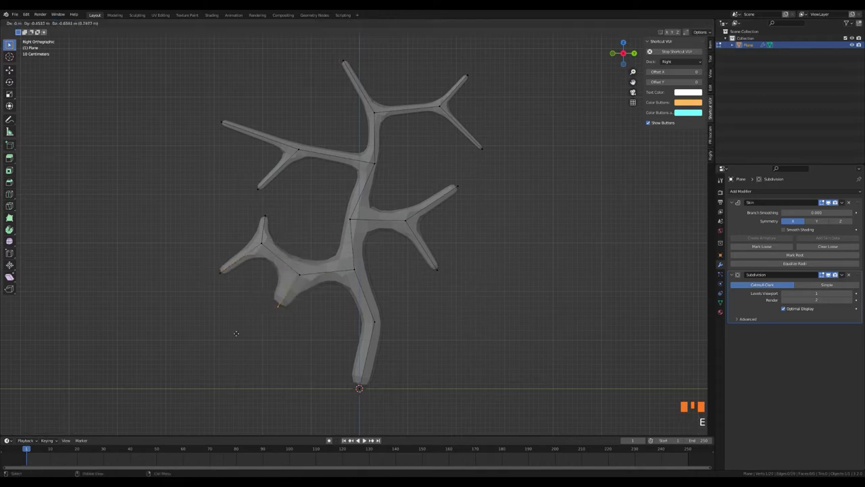
{"action": "key", "text": "ctrl+a"}
{"action": "key", "text": "g"}
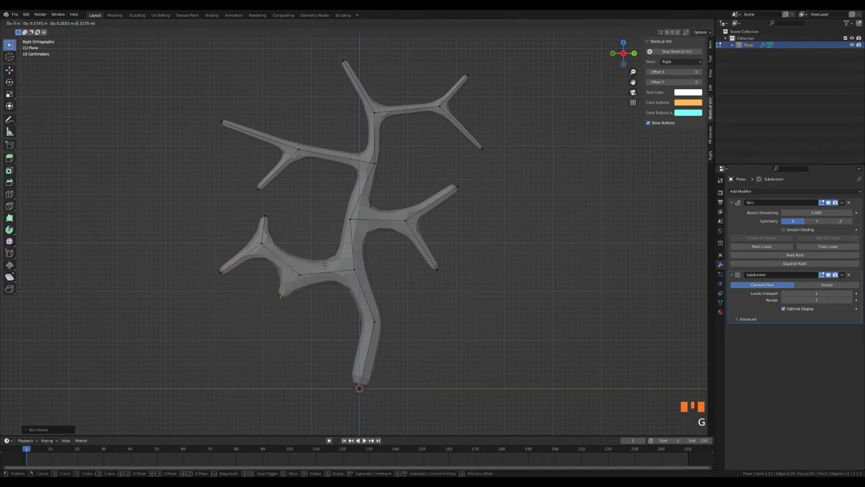
{"action": "key", "text": "ctrl+a"}
{"action": "key", "text": "g"}
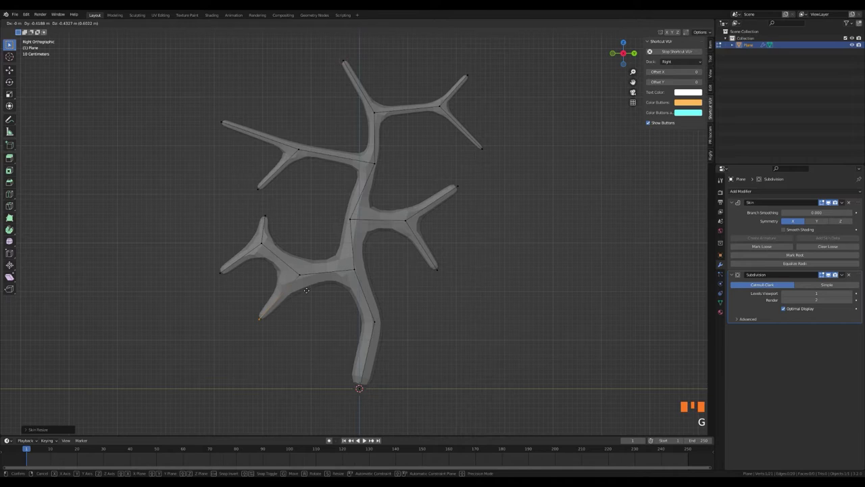
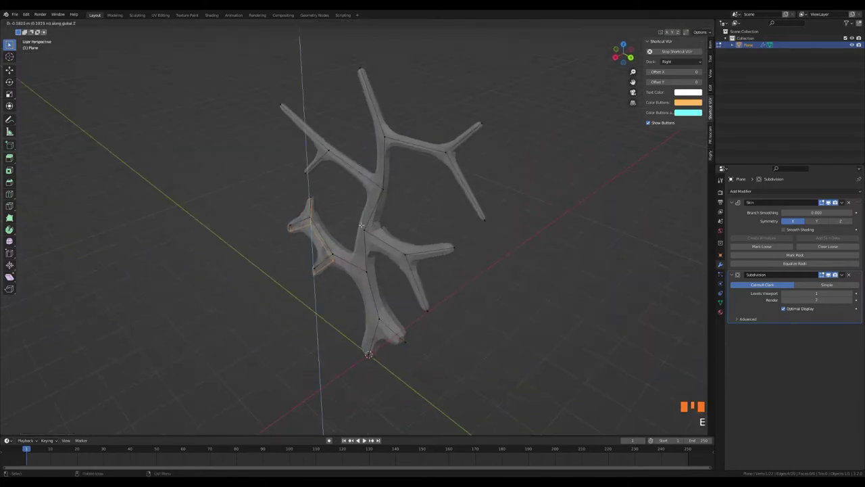
Widen the trunk's bottom vertices with Skin Resize into a flared, root-like base.
{"action": "key", "text": "ctrl+z"}
{"action": "key", "text": "4"}
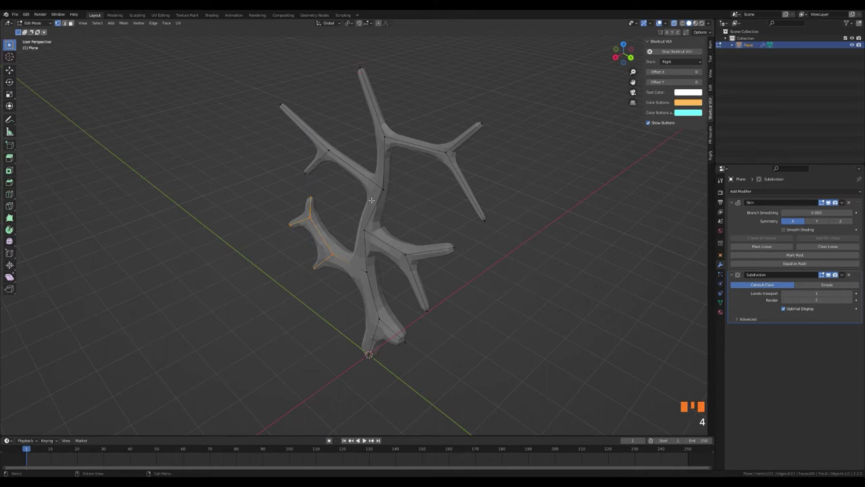
{"action": "key", "text": "r"}
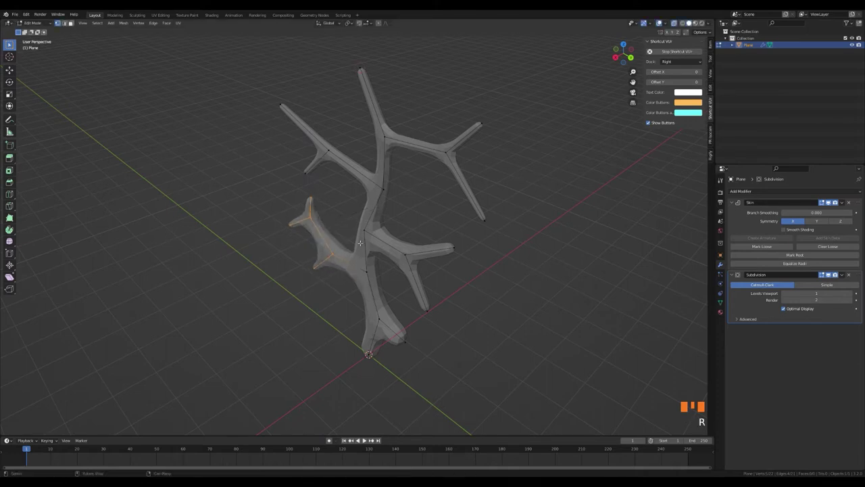
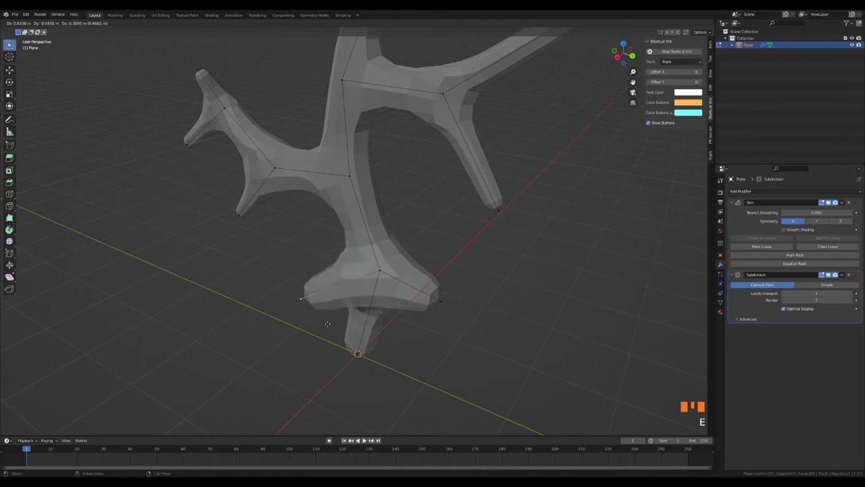
{"action": "key", "text": "ctrl+a"}
{"action": "key", "text": "g"}
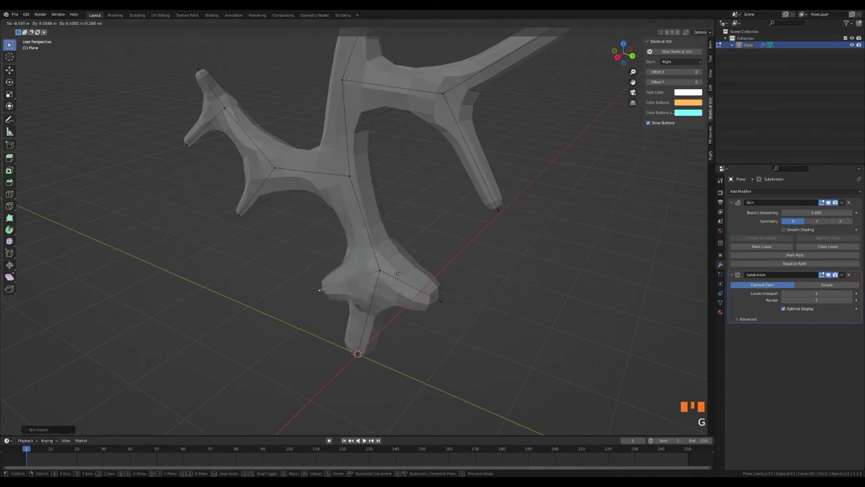
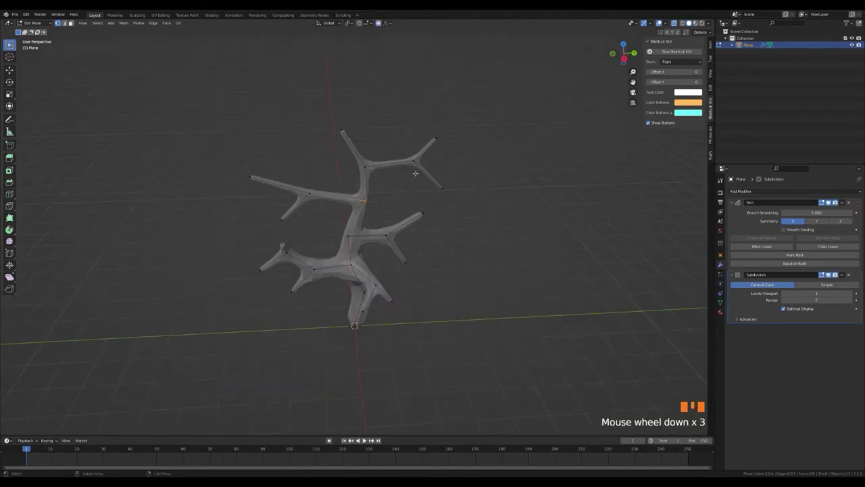
Rotate the branches with proportional falloff and extrude a new branch outward in depth.
{"action": "key", "text": "r"}
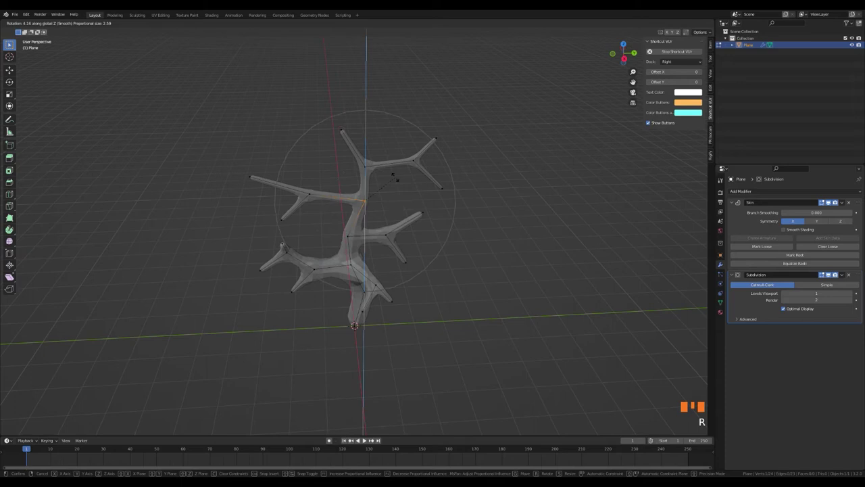
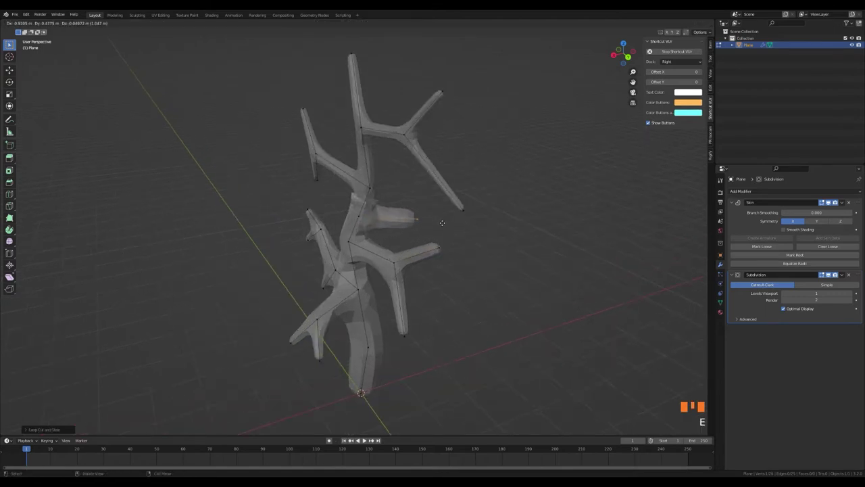
{"action": "key", "text": "ctrl+a"}
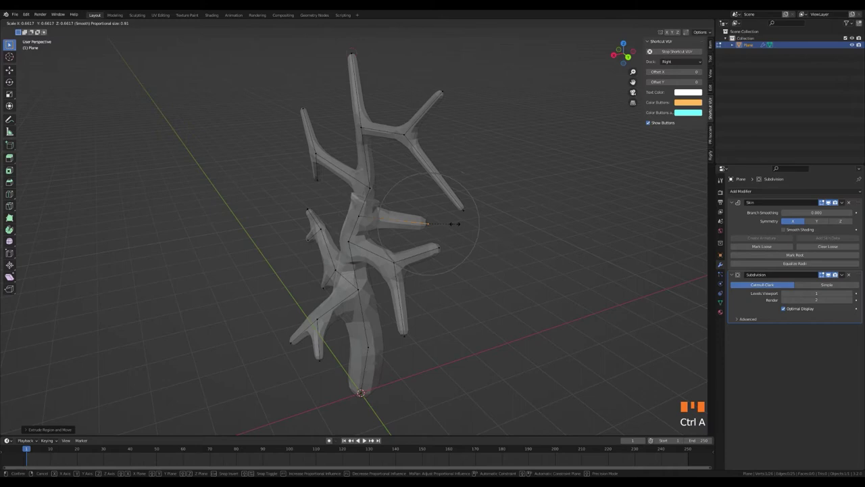
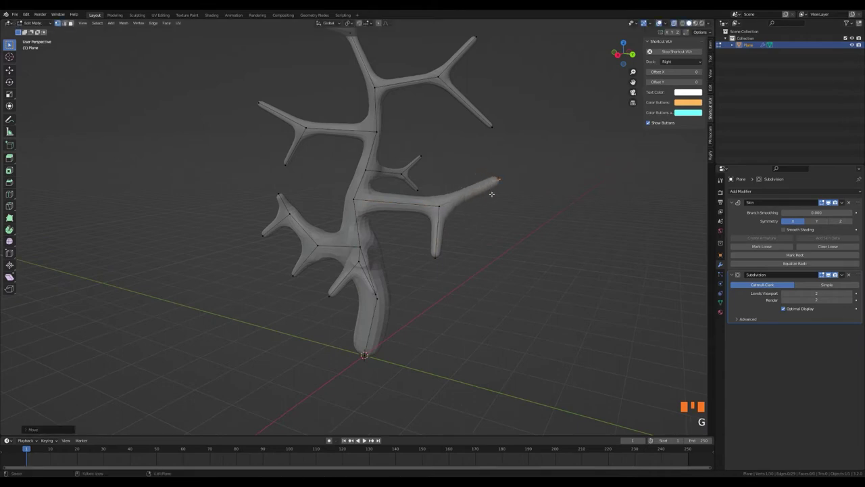
Extrude the lower right branch tip outward twice to lengthen it.
{"action": "key", "text": "ctrl+a"}
{"action": "key", "text": "e"}
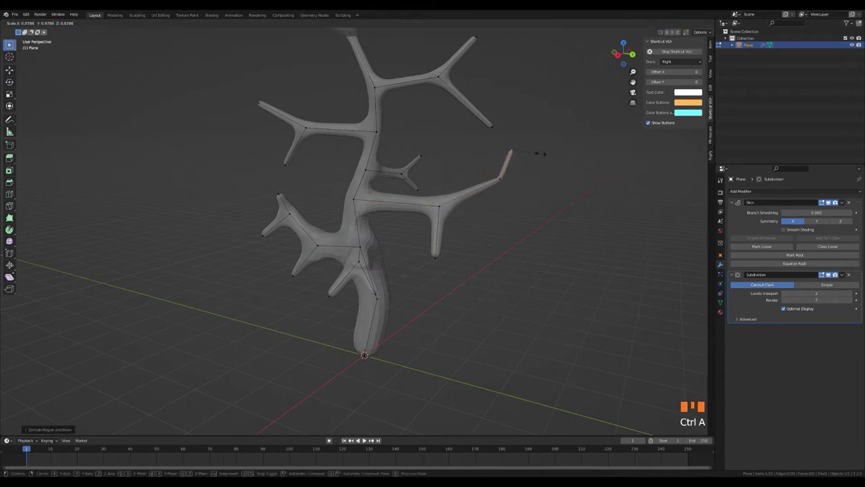
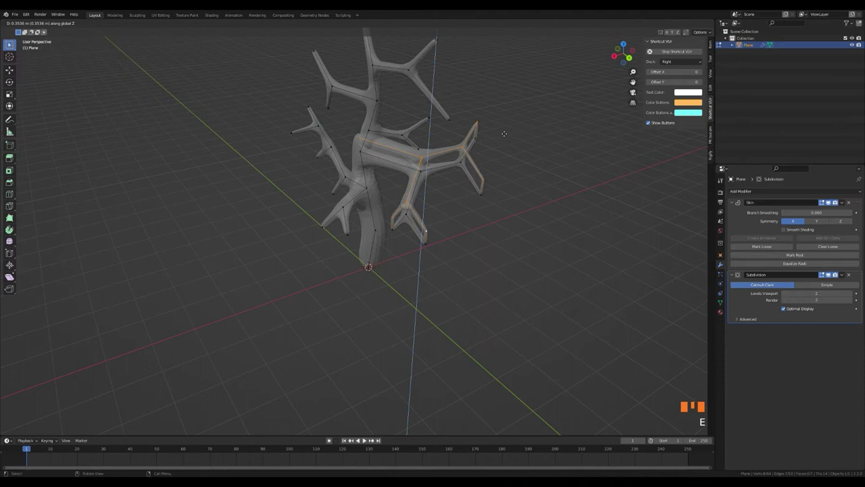
Swing the selected branch around the vertical axis and adjust its placement.
{"action": "key", "text": "ctrl+z"}
{"action": "key", "text": "r"}
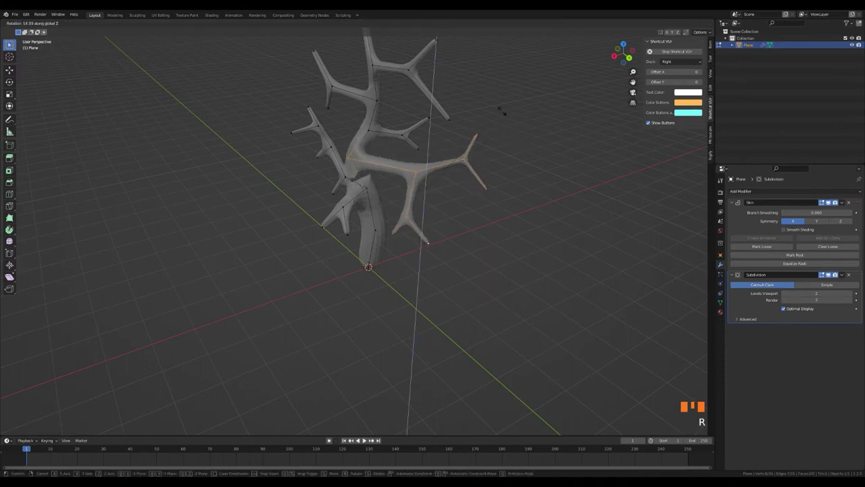
{"action": "key", "text": "g"}
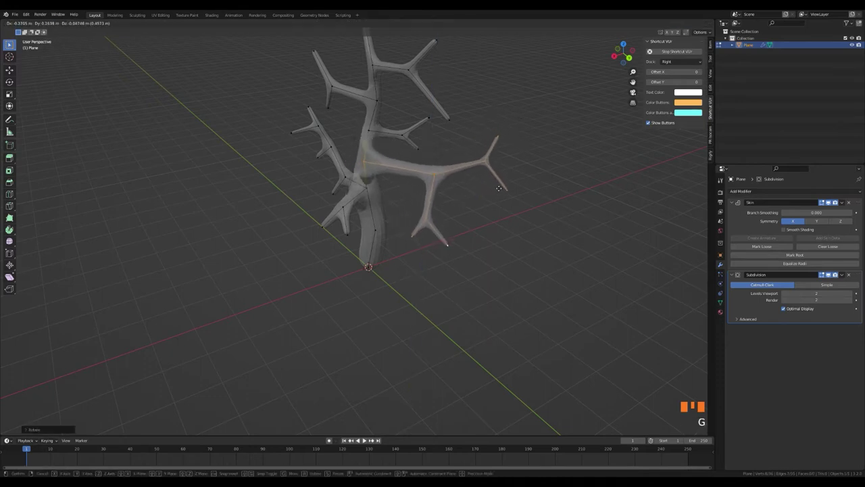
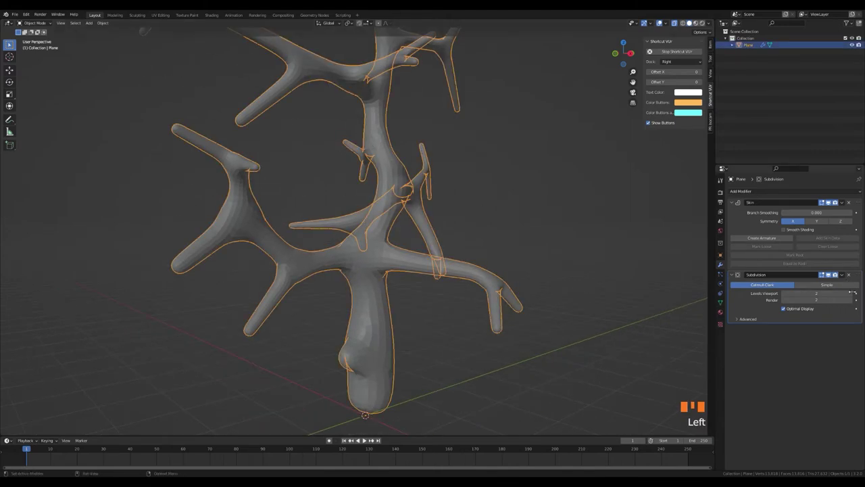
{"action": "left_click_drag", "start_coordinate": [836, 273], "coordinate": [835, 273]}
Extrude a vertex from the trunk and enlarge its skin into a rounded knot.
{"action": "scroll", "scroll_direction": "down", "scroll_amount": 3}
{"action": "left_click_drag", "start_coordinate": [836, 273], "coordinate": [835, 273]}
{"action": "scroll", "scroll_direction": "up", "scroll_amount": 3}
{"action": "left_click", "coordinate": [835, 273]}
{"action": "key", "text": "Tab"}
{"action": "left_click", "coordinate": [836, 273]}
{"action": "scroll", "scroll_direction": "down", "scroll_amount": 3}
{"action": "key", "text": "ctrl+a"}
{"action": "key", "text": "g"}
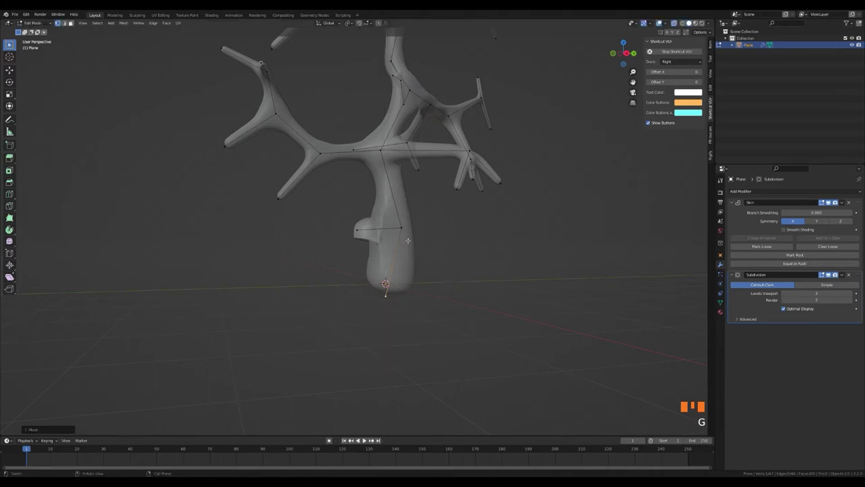
{"action": "left_click", "coordinate": [836, 273]}
{"action": "key", "text": "ctrl+a"}
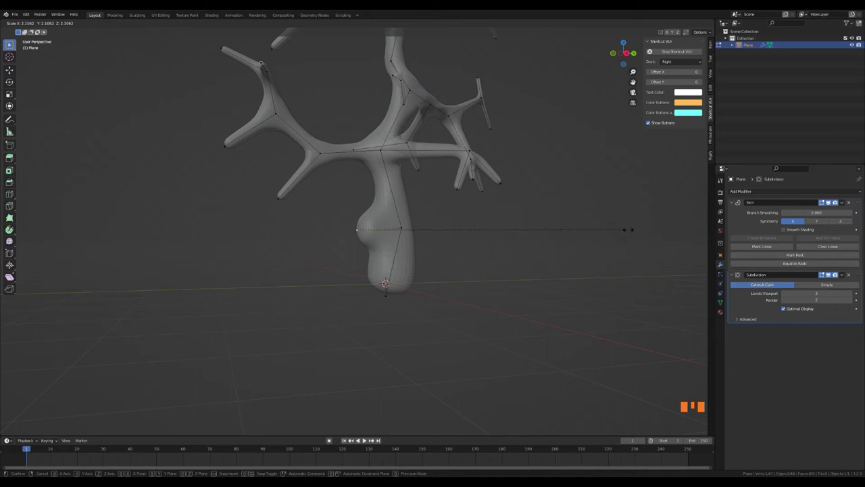
{"action": "middle_click", "coordinate": [836, 274]}
{"action": "key", "text": "Tab"}
Apply the Skin and Subdivision modifiers, turning the tree into a plain mesh.
{"action": "left_click", "coordinate": [505, 248]}
{"action": "scroll", "scroll_direction": "down", "scroll_amount": 3}
{"action": "left_click_drag", "start_coordinate": [412, 219], "coordinate": [427, 251]}
{"action": "scroll", "scroll_direction": "up", "scroll_amount": 3}
{"action": "scroll", "scroll_direction": "up", "scroll_amount": 3}
{"action": "left_click_drag", "start_coordinate": [400, 218], "coordinate": [848, 203]}
{"action": "left_click_drag", "start_coordinate": [849, 204], "coordinate": [505, 211]}
{"action": "left_click_drag", "start_coordinate": [504, 211], "coordinate": [385, 206]}
{"action": "left_click", "coordinate": [386, 206]}
Add a Subdivision Surface modifier to smooth the applied tree mesh.
{"action": "right_click", "coordinate": [385, 205]}
{"action": "left_click_drag", "start_coordinate": [385, 205], "coordinate": [521, 215]}
{"action": "left_click", "coordinate": [521, 216]}
{"action": "key", "text": "alt+z"}
{"action": "left_click_drag", "start_coordinate": [500, 224], "coordinate": [431, 294]}
{"action": "left_click", "coordinate": [432, 294]}
Enter Edit Mode, select all tree geometry and view it from the side.
{"action": "key", "text": "ctrl+z"}
{"action": "key", "text": "ctrl+z"}
{"action": "key", "text": "ctrl+z"}
{"action": "key", "text": "ctrl+z"}
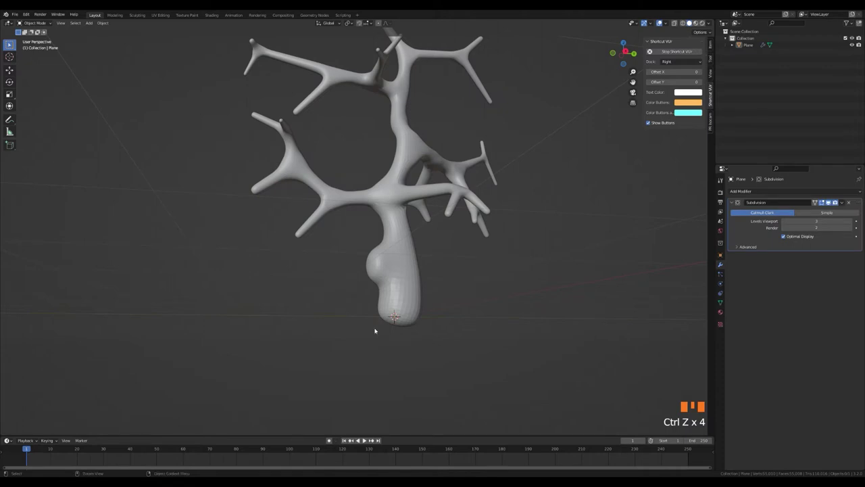
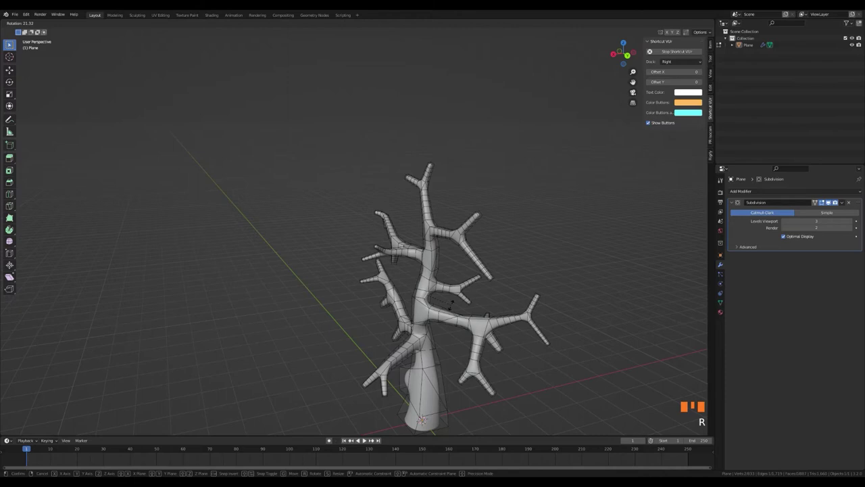
Rotate branch vertices around Z with proportional falloff and return to Object Mode.
{"action": "key", "text": "o"}
{"action": "key", "text": "r"}
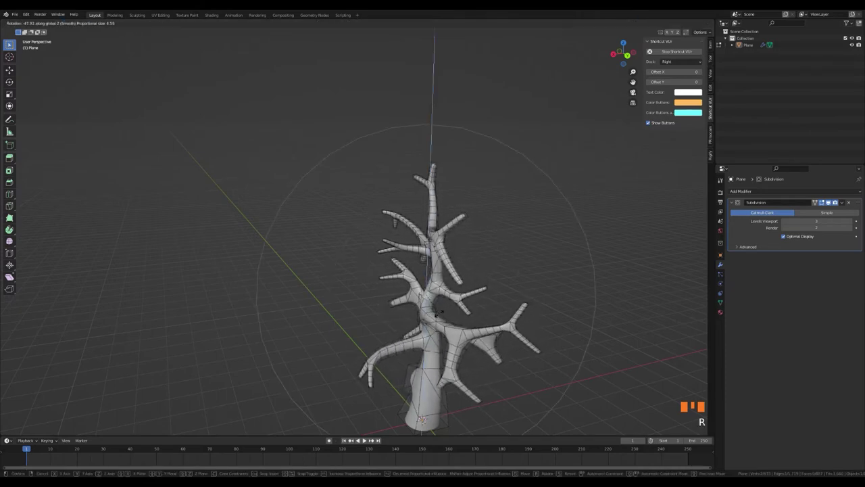
{"action": "key", "text": "Tab"}
{"action": "left_click", "coordinate": [507, 267]}
Orbit around the smoothed tree to inspect the bent branches.
{"action": "left_click_drag", "start_coordinate": [452, 272], "coordinate": [399, 234]}
{"action": "scroll", "scroll_direction": "up", "scroll_amount": 3}
{"action": "left_click_drag", "start_coordinate": [433, 257], "coordinate": [392, 22]}
{"action": "left_click_drag", "start_coordinate": [392, 22], "coordinate": [379, 22]}
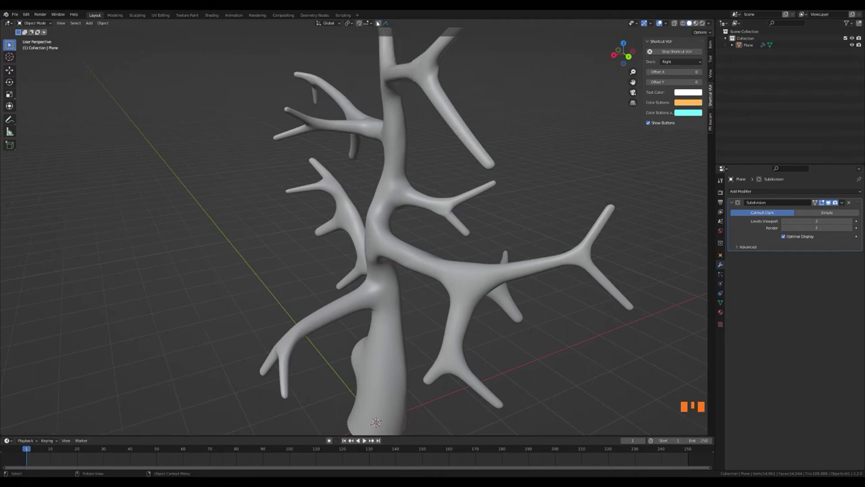
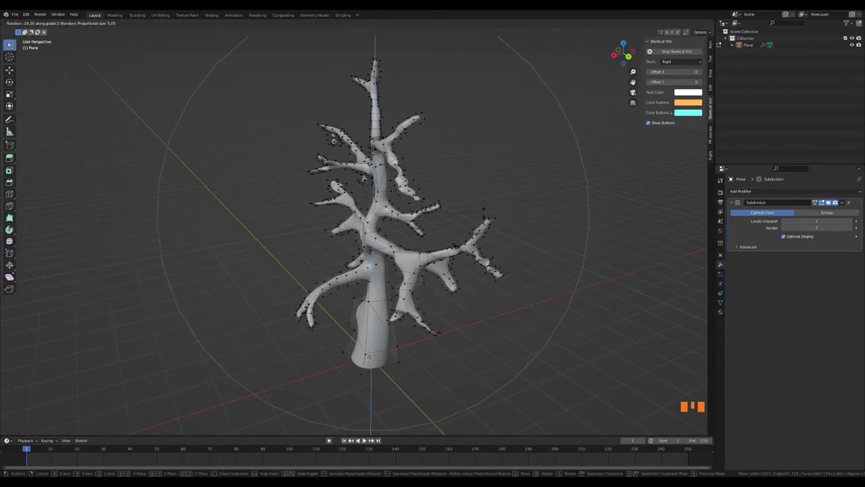
Twist the branch vertices with Random proportional falloff and return to Object Mode.
{"action": "key", "text": "r"}
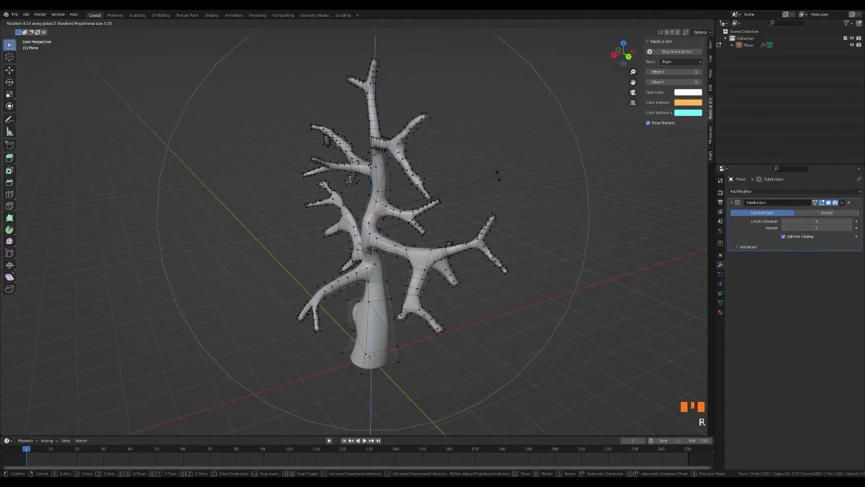
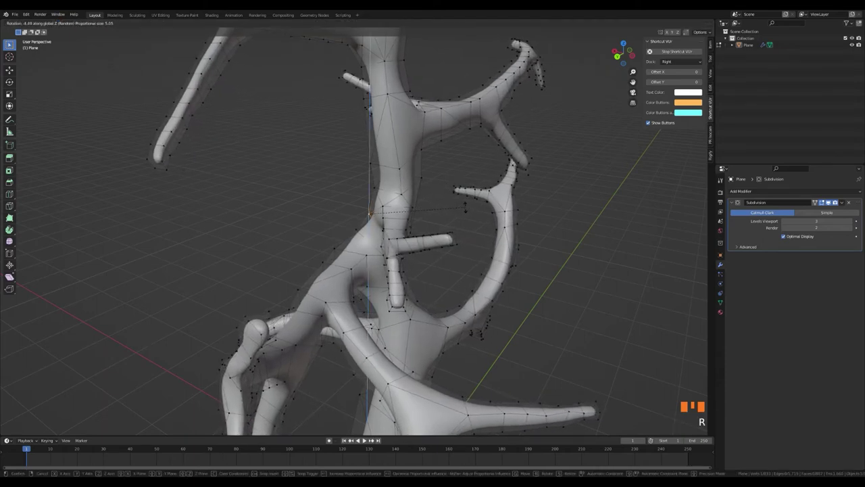
{"action": "key", "text": "Tab"}
{"action": "left_click", "coordinate": [561, 226]}
Inspect the whole tree, then start adding a new mesh via Shift+A.
{"action": "scroll", "scroll_direction": "down", "scroll_amount": 3}
{"action": "left_click_drag", "start_coordinate": [477, 227], "coordinate": [433, 161]}
{"action": "scroll", "scroll_direction": "down", "scroll_amount": 3}
{"action": "left_click_drag", "start_coordinate": [400, 199], "coordinate": [402, 181]}
{"action": "scroll", "scroll_direction": "down", "scroll_amount": 3}
{"action": "left_click_drag", "start_coordinate": [400, 176], "coordinate": [400, 200]}
{"action": "scroll", "scroll_direction": "up", "scroll_amount": 3}
{"action": "scroll", "scroll_direction": "up", "scroll_amount": 3}
{"action": "left_click", "coordinate": [403, 228]}
{"action": "left_click", "coordinate": [431, 280]}
{"action": "scroll", "scroll_direction": "down", "scroll_amount": 3}
{"action": "scroll", "scroll_direction": "down", "scroll_amount": 3}
{"action": "left_click_drag", "start_coordinate": [456, 281], "coordinate": [465, 264]}
{"action": "key", "text": "shift+a"}
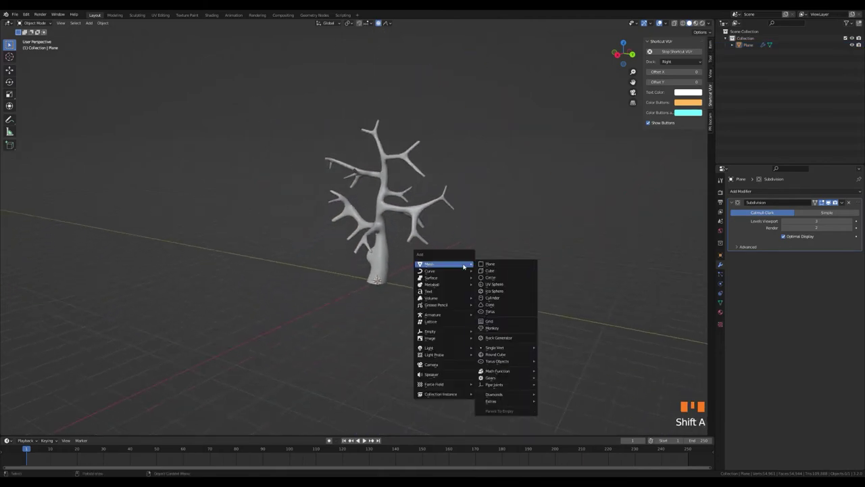
Add a new plane and move it aside, away from the tree.
{"action": "scroll", "scroll_direction": "down", "scroll_amount": 3}
{"action": "left_click_drag", "start_coordinate": [390, 277], "coordinate": [419, 265]}
{"action": "key", "text": "g"}
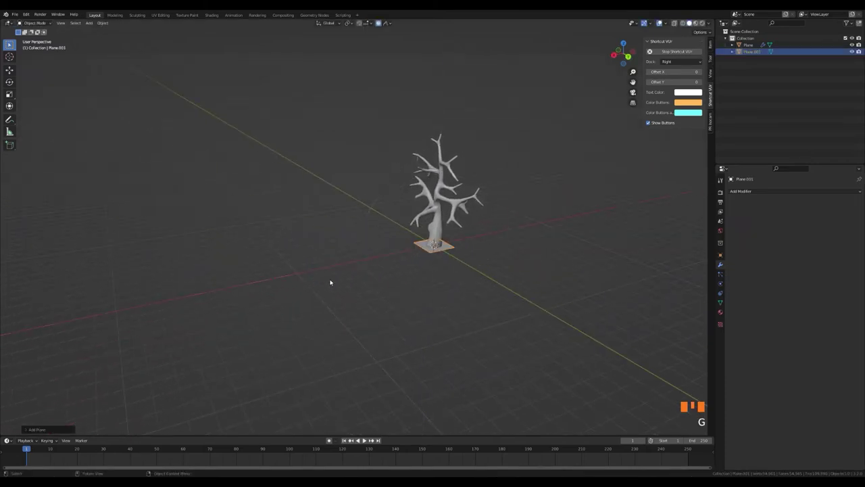
{"action": "key", "text": "o"}
In Edit Mode, stretch the plane into a longer rectangle.
{"action": "key", "text": "g"}
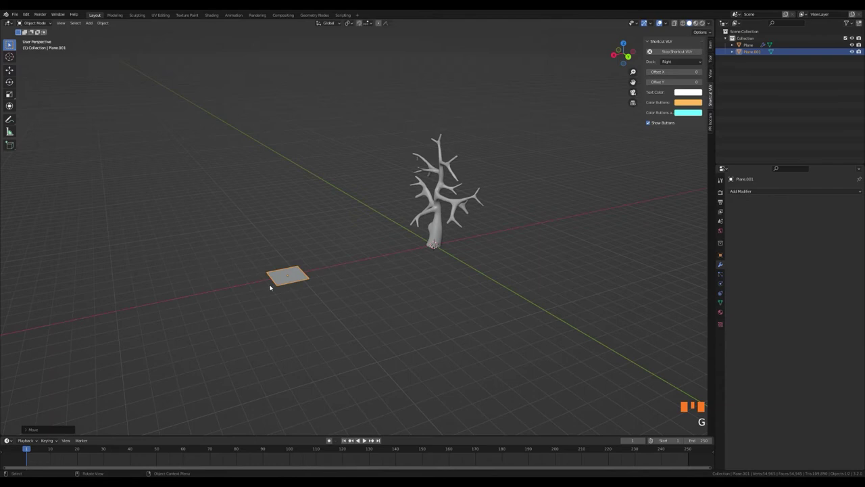
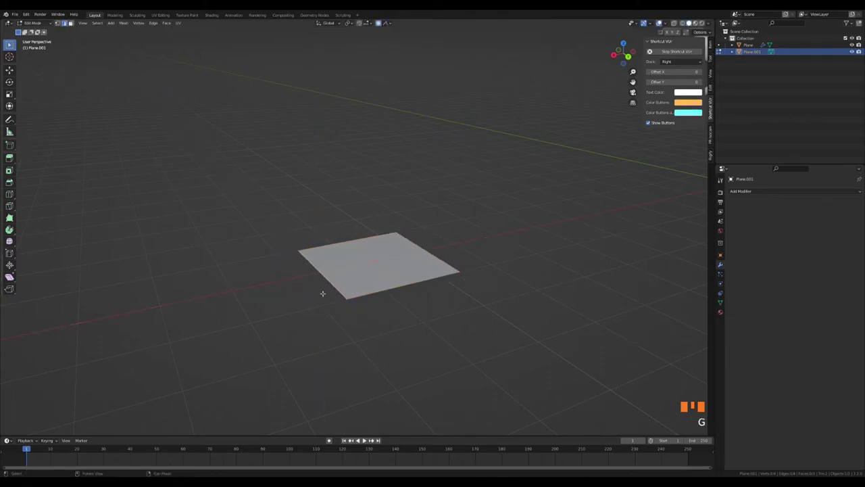
{"action": "key", "text": "o"}
{"action": "key", "text": "g"}
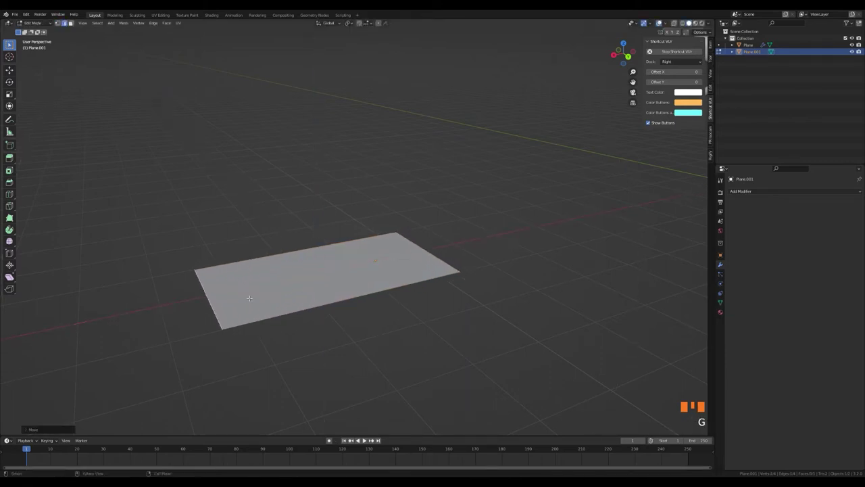
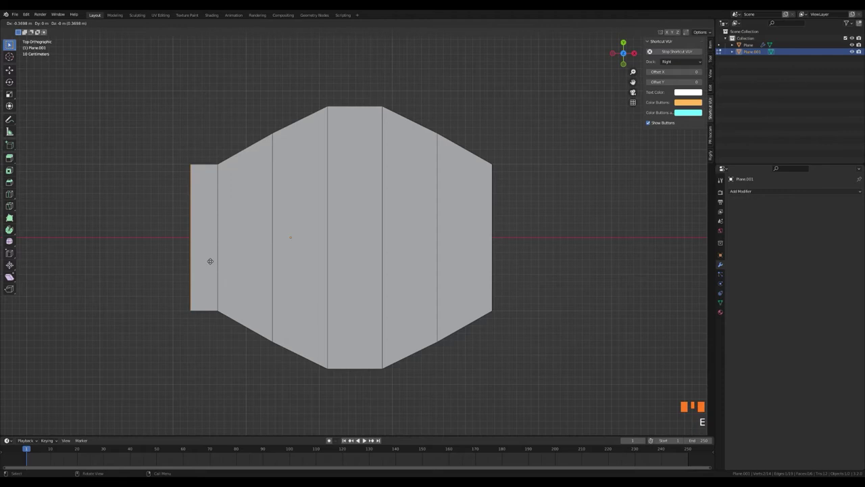
Extrude and scale both ends so the plane tapers into a pointed leaf outline.
{"action": "key", "text": "s"}
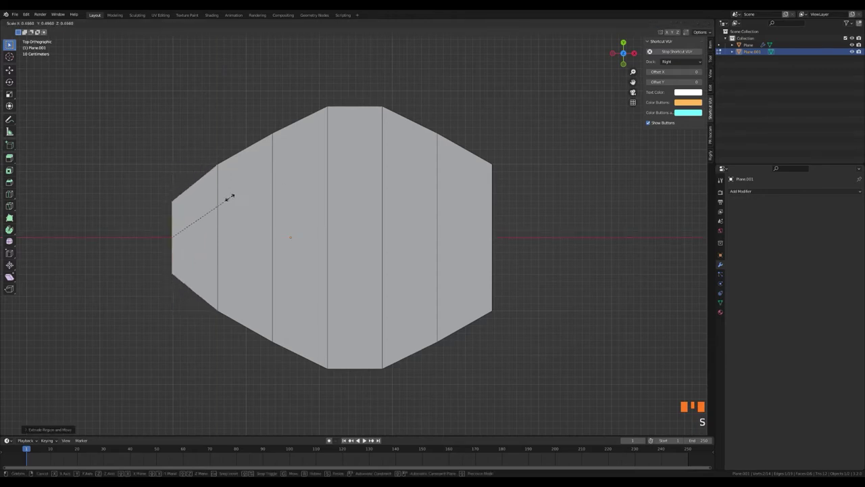
{"action": "key", "text": "s"}
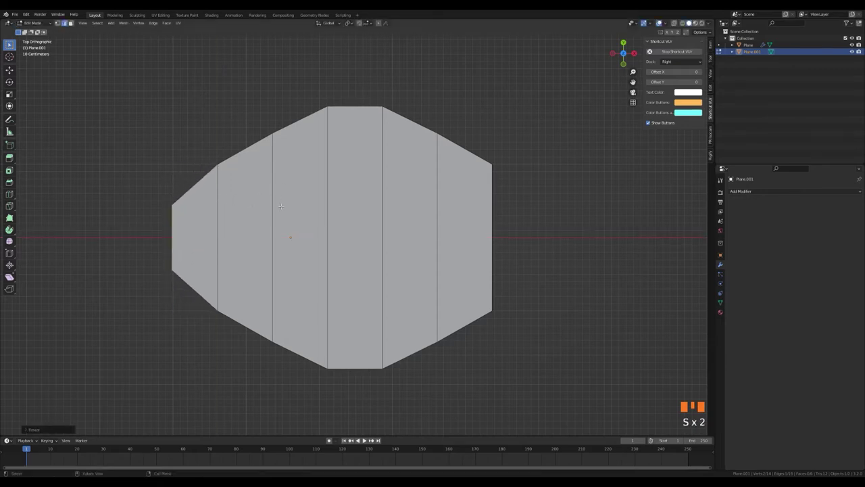
{"action": "key", "text": "e"}
{"action": "key", "text": "s"}
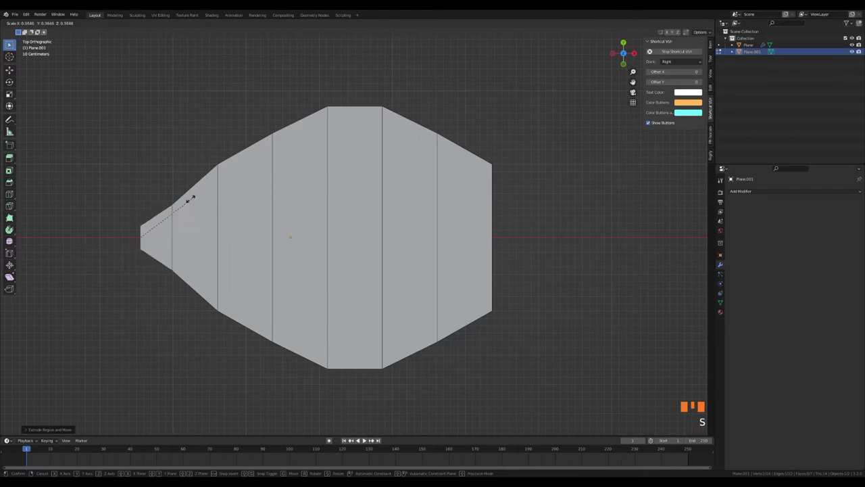
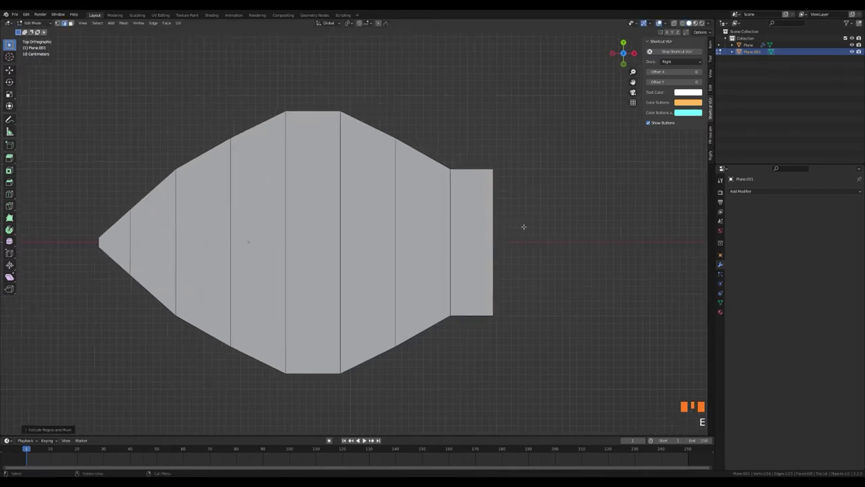
{"action": "key", "text": "s"}
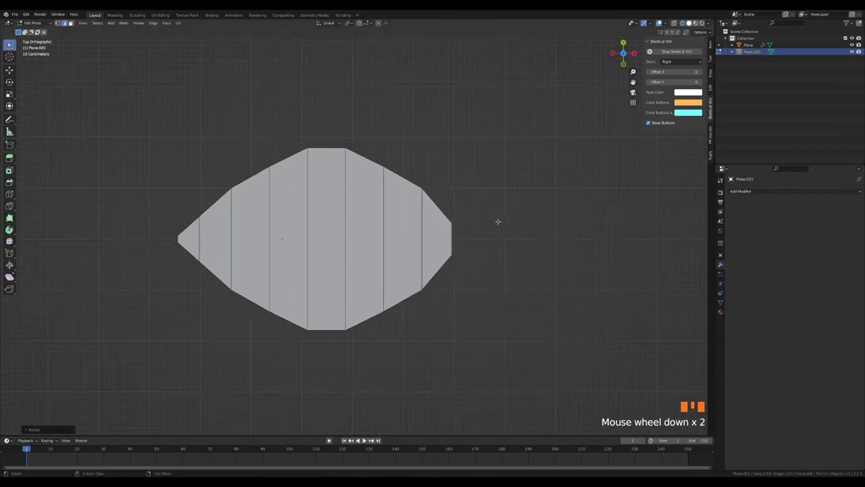
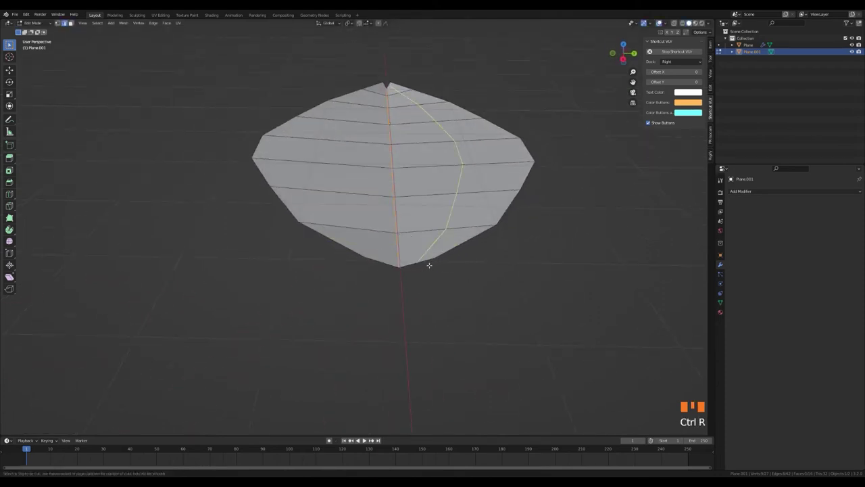
Add a lengthwise loop cut and raise the leaf's edge vertices into a folded midrib.
{"action": "key", "text": "ctrl+r"}
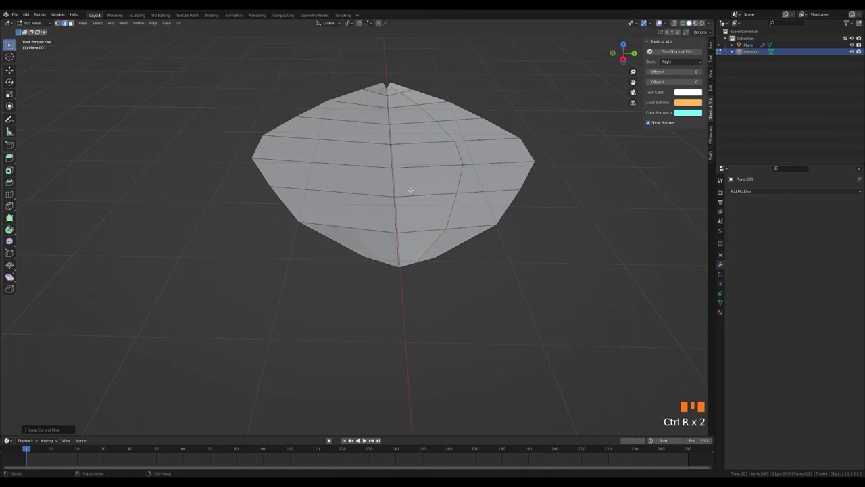
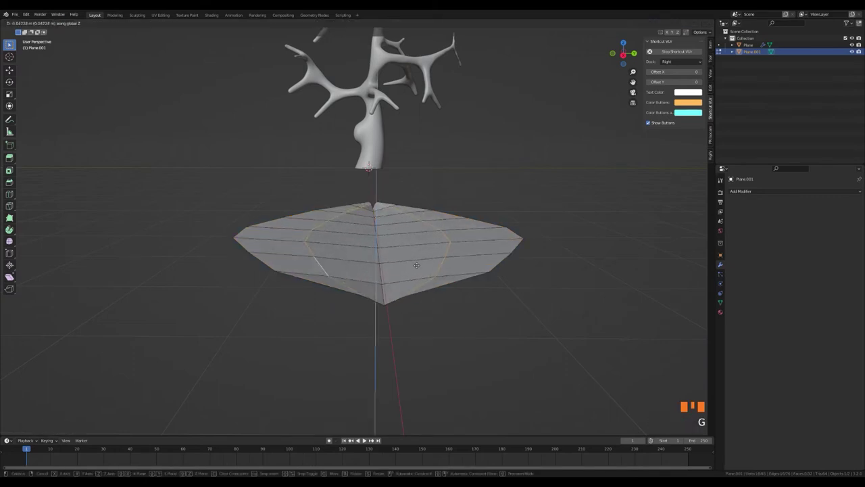
{"action": "key", "text": "Tab"}
{"action": "left_click_drag", "start_coordinate": [422, 288], "coordinate": [417, 272]}
{"action": "left_click_drag", "start_coordinate": [417, 273], "coordinate": [355, 264]}
{"action": "left_click_drag", "start_coordinate": [355, 264], "coordinate": [725, 276]}
{"action": "left_click", "coordinate": [726, 277]}
{"action": "left_click", "coordinate": [722, 302]}
Enable auto smooth shading on the leaf and return to editing its tip.
{"action": "left_click_drag", "start_coordinate": [755, 324], "coordinate": [787, 334]}
{"action": "left_click", "coordinate": [392, 198]}
{"action": "left_click_drag", "start_coordinate": [350, 205], "coordinate": [484, 257]}
{"action": "scroll", "scroll_direction": "up", "scroll_amount": 3}
{"action": "left_click_drag", "start_coordinate": [429, 276], "coordinate": [415, 307]}
{"action": "key", "text": "Tab"}
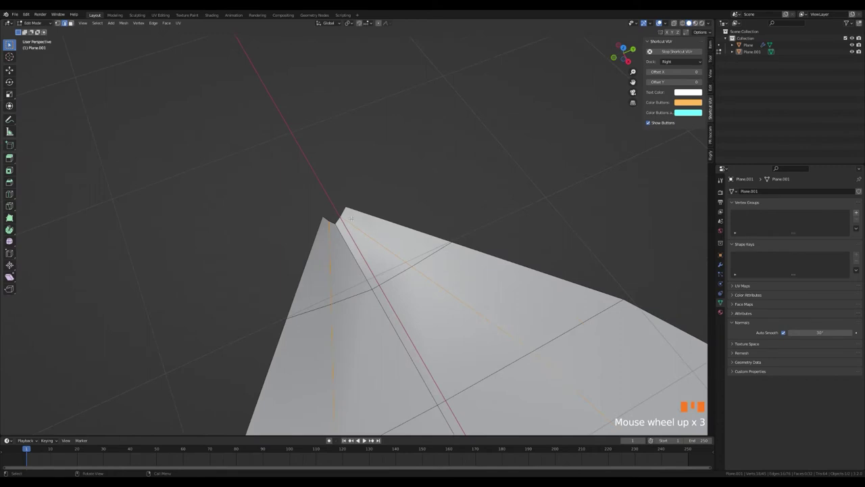
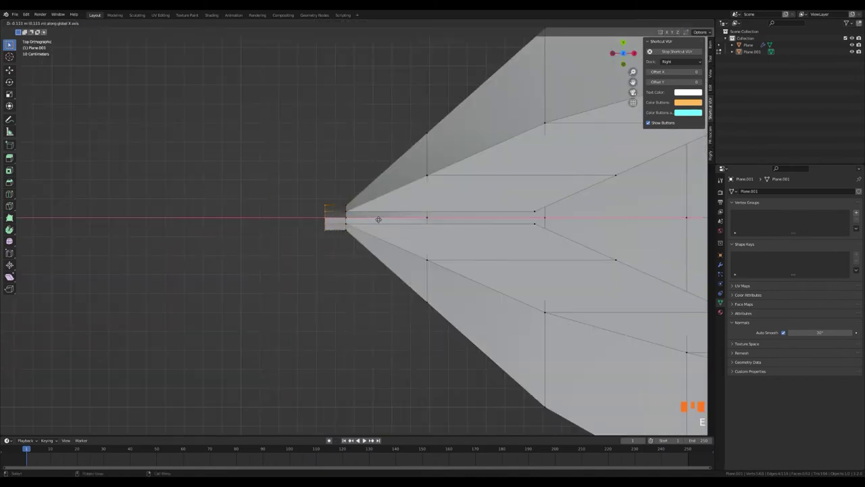
Extrude and shape small stem points from the leaf's base.
{"action": "key", "text": "s"}
{"action": "key", "text": "g"}
{"action": "key", "text": "Tab"}
{"action": "left_click", "coordinate": [340, 183]}
{"action": "scroll", "scroll_direction": "down", "scroll_amount": 3}
{"action": "left_click_drag", "start_coordinate": [364, 218], "coordinate": [356, 191]}
{"action": "scroll", "scroll_direction": "down", "scroll_amount": 3}
{"action": "key", "text": "Tab"}
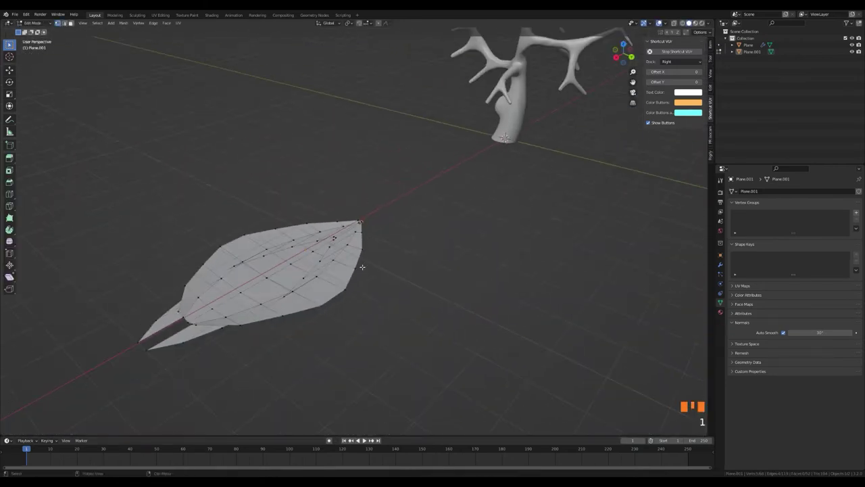
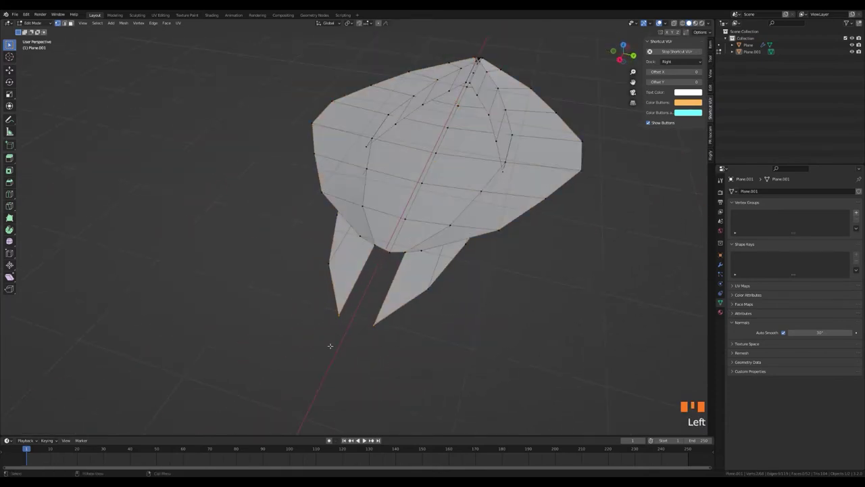
Undo the stem extrusions, leaving a single curved leaf blade.
{"action": "key", "text": "ctrl+z"}
{"action": "key", "text": "ctrl+z"}
{"action": "key", "text": "ctrl+z"}
{"action": "key", "text": "ctrl+z"}
{"action": "key", "text": "ctrl+z"}
{"action": "key", "text": "ctrl+z"}
{"action": "key", "text": "ctrl+z"}
{"action": "key", "text": "ctrl+z"}
{"action": "key", "text": "ctrl+z"}
{"action": "key", "text": "ctrl+z"}
{"action": "key", "text": "ctrl+z"}
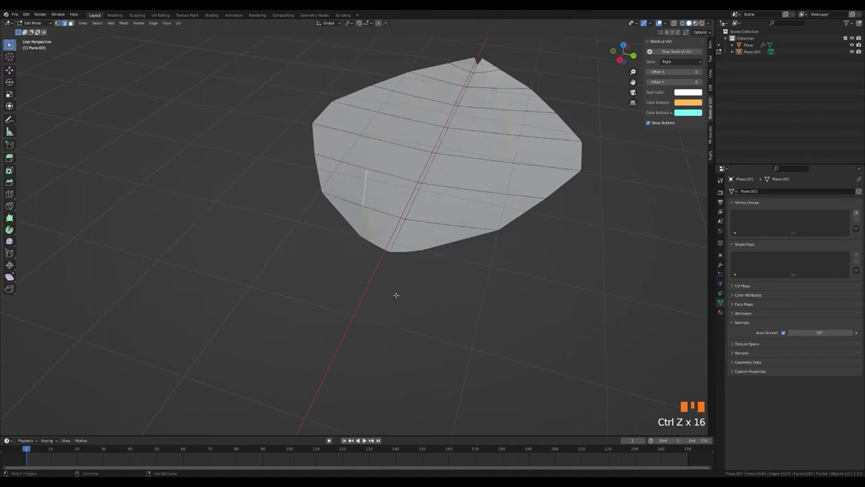
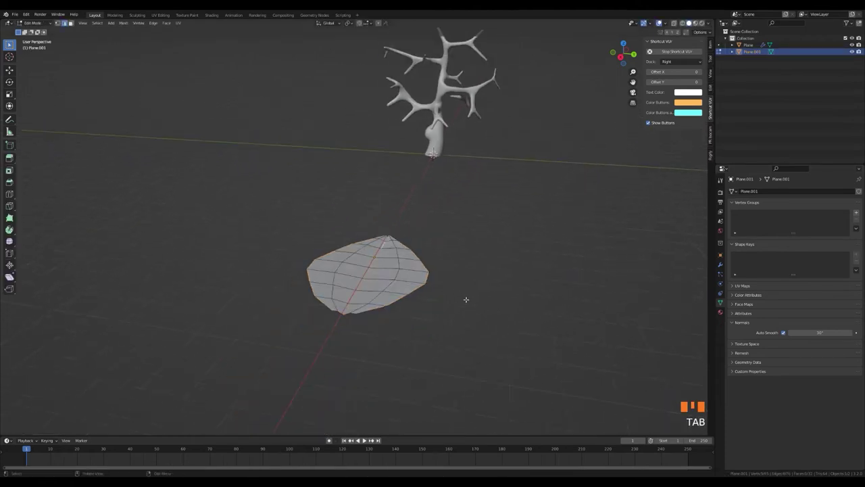
Scale the leaf narrower along its width and leave Edit Mode.
{"action": "key", "text": "a"}
{"action": "key", "text": "s"}
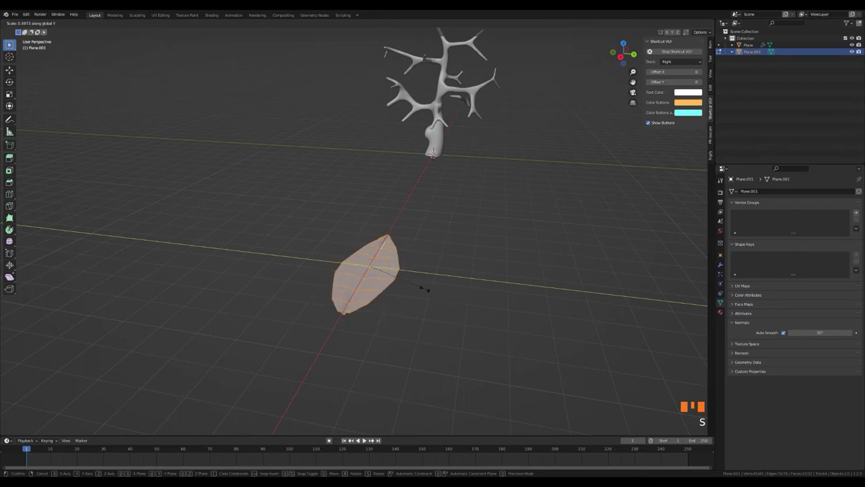
{"action": "key", "text": "Tab"}
{"action": "left_click", "coordinate": [426, 282]}
{"action": "scroll", "scroll_direction": "up", "scroll_amount": 3}
Bring up the Add menu to insert a new mesh primitive.
{"action": "left_click_drag", "start_coordinate": [434, 243], "coordinate": [351, 353]}
{"action": "scroll", "scroll_direction": "down", "scroll_amount": 3}
{"action": "left_click", "coordinate": [344, 325]}
{"action": "middle_click", "coordinate": [413, 233]}
{"action": "key", "text": "shift+a"}
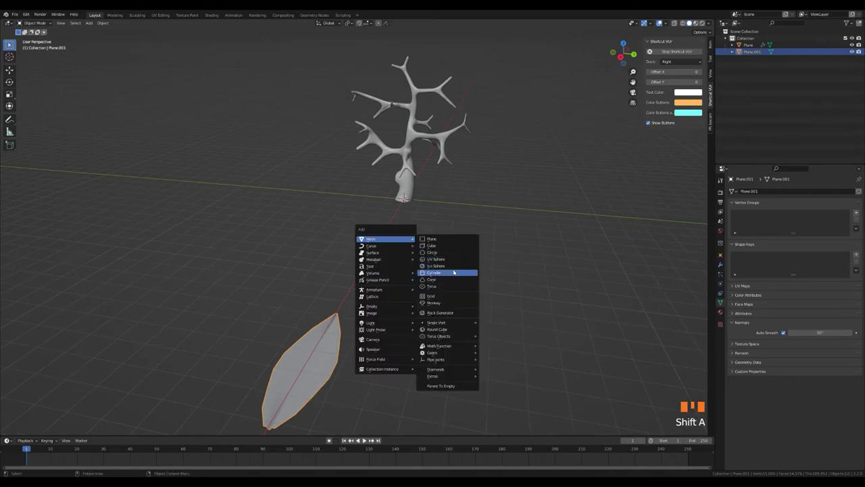
Enlarge the new icosphere and move it up among the branches.
{"action": "key", "text": "s"}
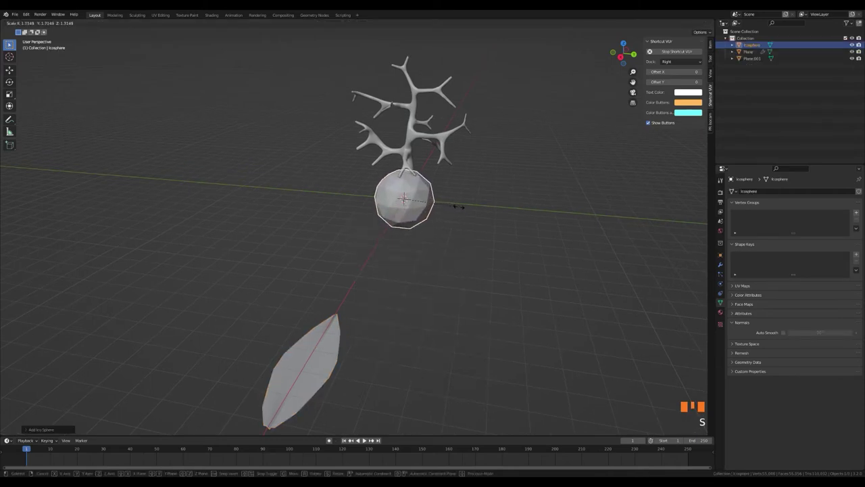
{"action": "key", "text": "g"}
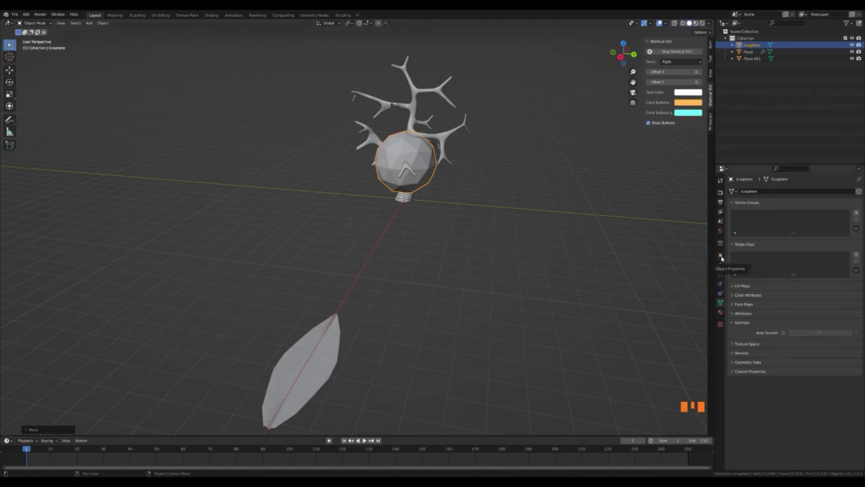
{"action": "left_click", "coordinate": [725, 255]}
Set the icosphere's Viewport Display to Wire and show its particle settings.
{"action": "left_click_drag", "start_coordinate": [757, 345], "coordinate": [789, 368]}
{"action": "left_click", "coordinate": [790, 368]}
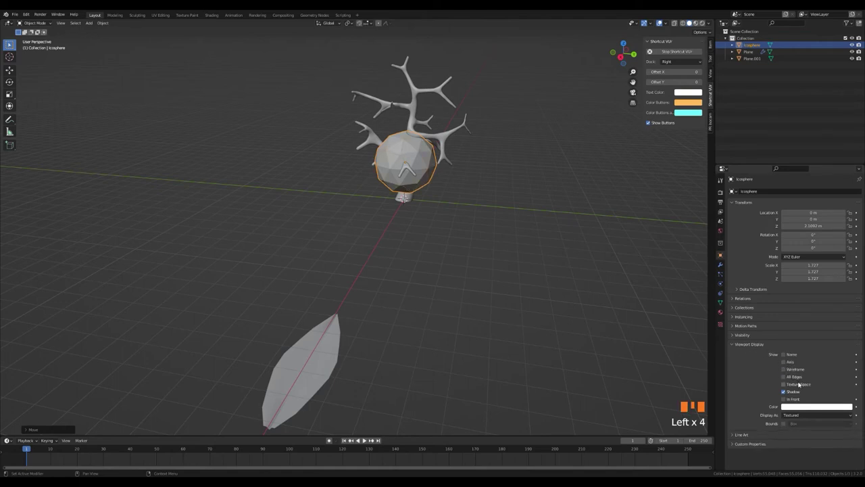
{"action": "left_click_drag", "start_coordinate": [805, 413], "coordinate": [512, 271]}
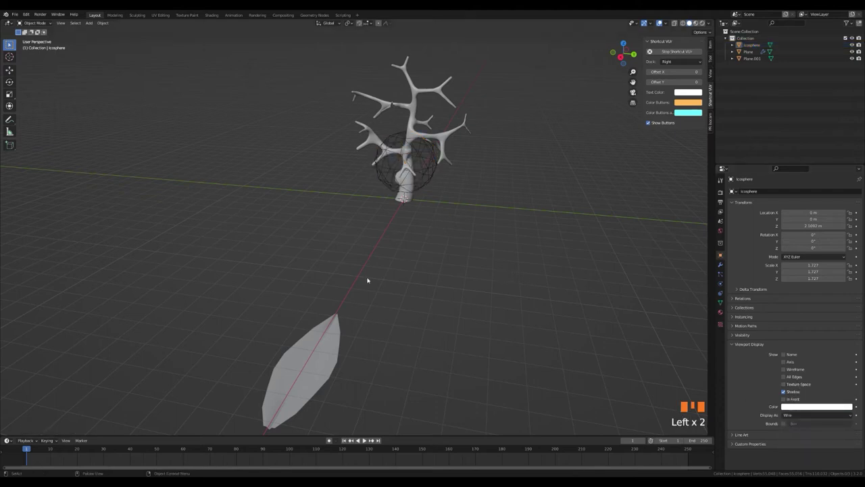
{"action": "left_click", "coordinate": [437, 175]}
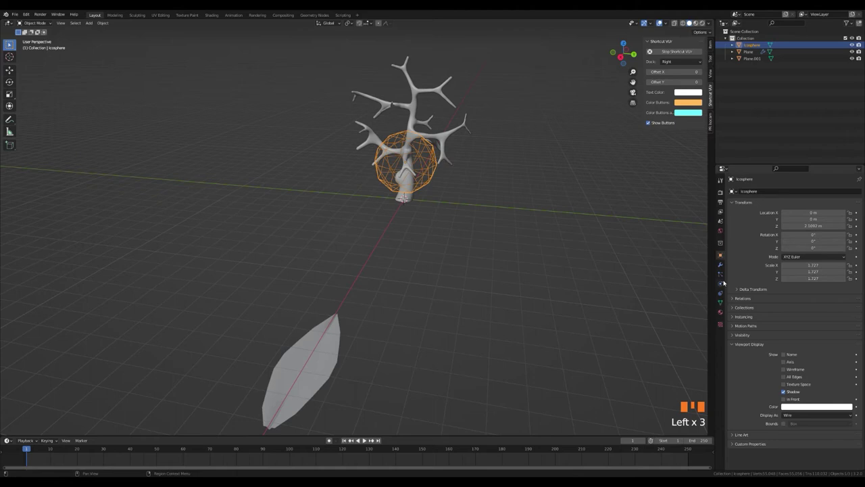
{"action": "left_click", "coordinate": [722, 274]}
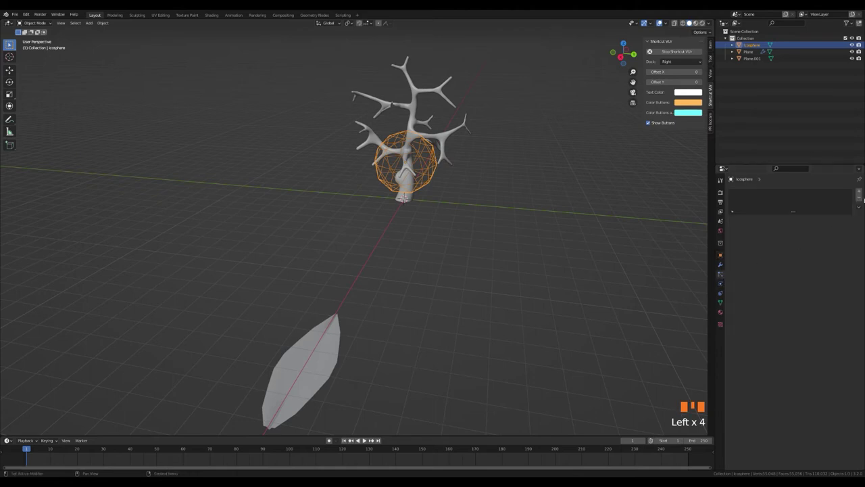
Add a particle system rendering Plane.001 from the volume with randomized rotation.
{"action": "left_click_drag", "start_coordinate": [860, 192], "coordinate": [756, 361]}
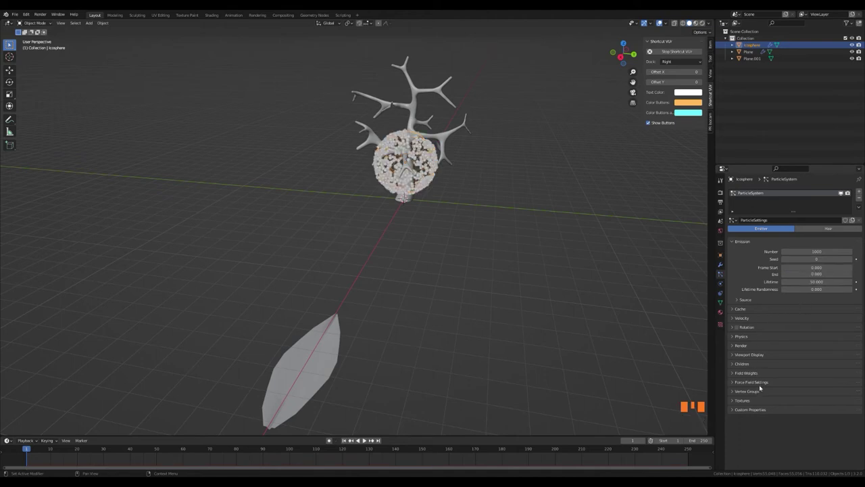
{"action": "left_click_drag", "start_coordinate": [764, 337], "coordinate": [853, 364]}
{"action": "left_click", "coordinate": [849, 412]}
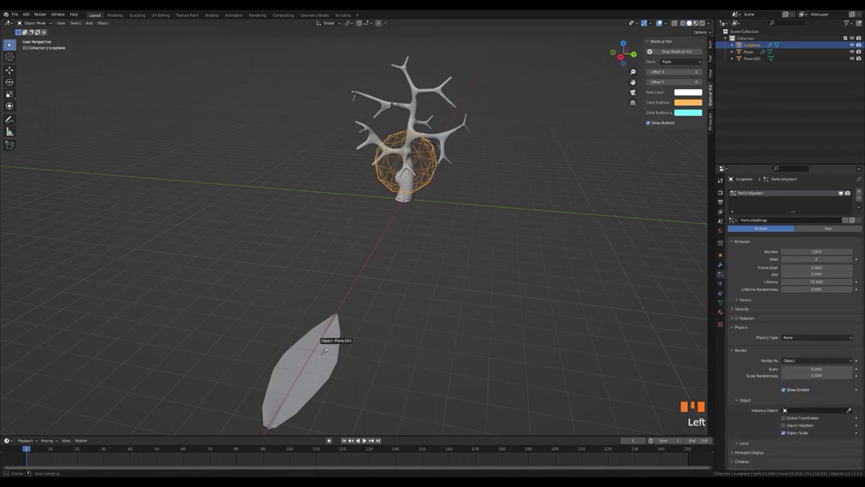
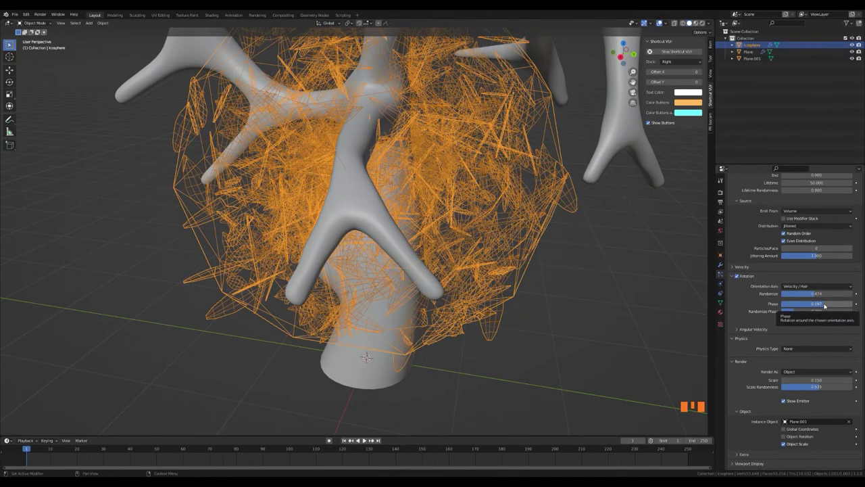
{"action": "left_click", "coordinate": [660, 297]}
Reposition the leafy icosphere among the branches and show its material settings.
{"action": "scroll", "scroll_direction": "down", "scroll_amount": 3}
{"action": "left_click", "coordinate": [389, 239]}
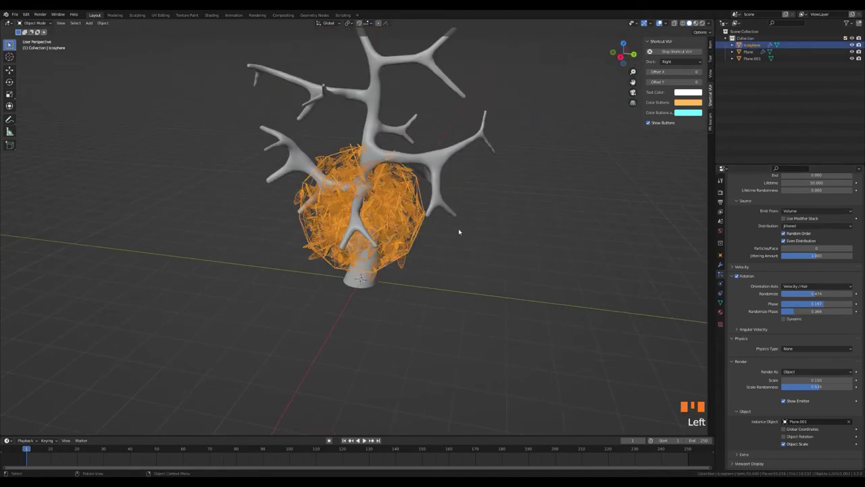
{"action": "key", "text": "g"}
{"action": "left_click", "coordinate": [488, 292]}
{"action": "scroll", "scroll_direction": "down", "scroll_amount": 3}
{"action": "left_click_drag", "start_coordinate": [408, 240], "coordinate": [370, 227]}
{"action": "scroll", "scroll_direction": "up", "scroll_amount": 3}
{"action": "left_click_drag", "start_coordinate": [382, 199], "coordinate": [396, 229]}
{"action": "scroll", "scroll_direction": "up", "scroll_amount": 3}
{"action": "left_click", "coordinate": [368, 169]}
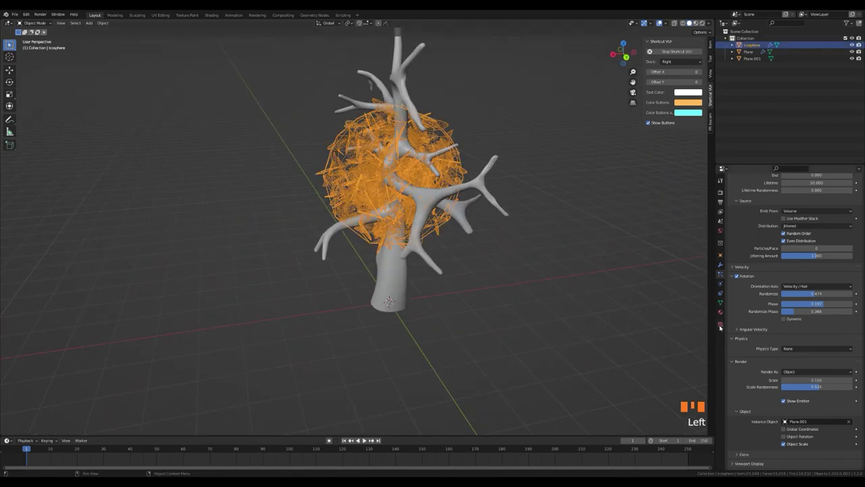
Create a new Principled BSDF material, Material.001, for the leaf icosphere.
{"action": "left_click", "coordinate": [728, 316]}
{"action": "left_click", "coordinate": [807, 223]}
{"action": "left_click_drag", "start_coordinate": [808, 221], "coordinate": [704, 26]}
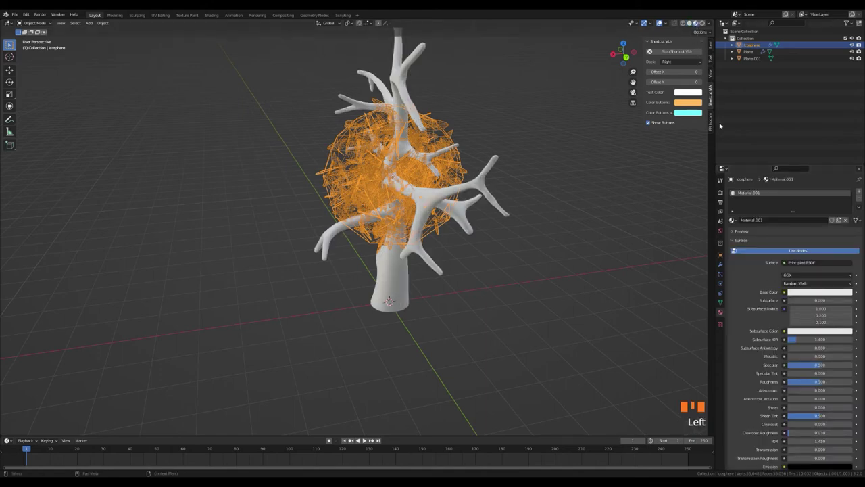
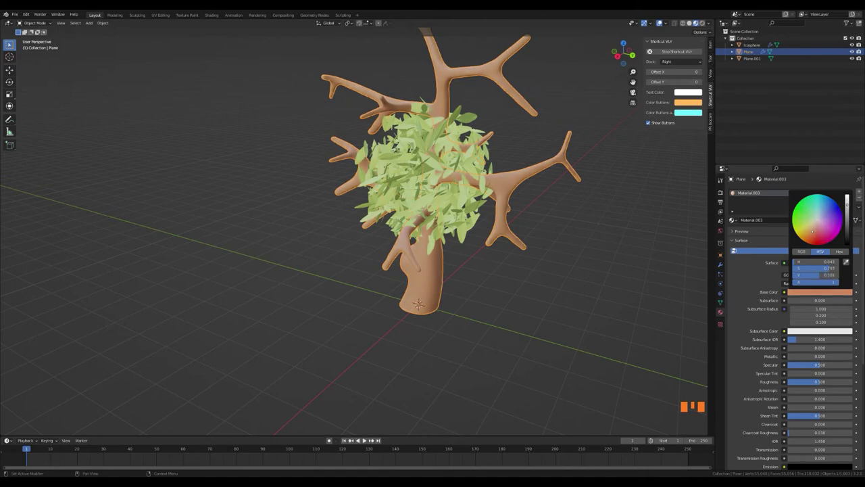
Move the leaf-emitting icosphere and duplicate it around the branches to fill the canopy.
{"action": "left_click", "coordinate": [589, 272]}
{"action": "scroll", "scroll_direction": "down", "scroll_amount": 3}
{"action": "middle_click", "coordinate": [500, 252]}
{"action": "scroll", "scroll_direction": "up", "scroll_amount": 3}
{"action": "left_click", "coordinate": [458, 195]}
{"action": "left_click_drag", "start_coordinate": [448, 206], "coordinate": [479, 212]}
{"action": "scroll", "scroll_direction": "down", "scroll_amount": 3}
{"action": "key", "text": "g"}
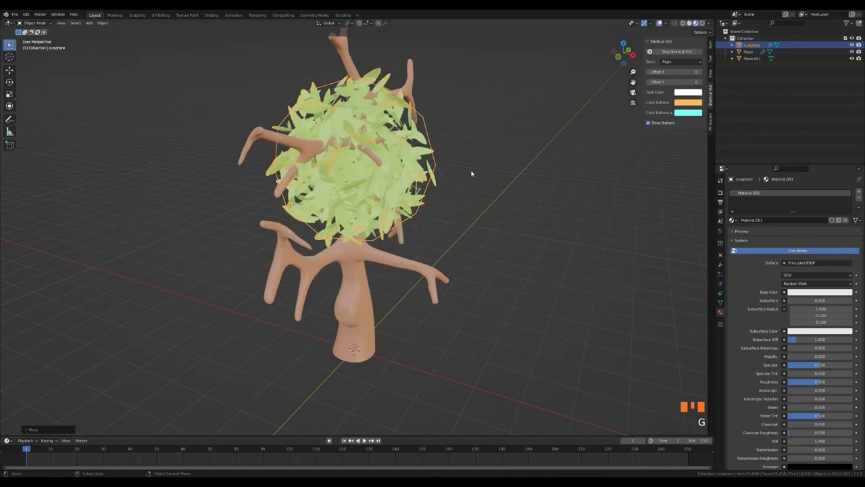
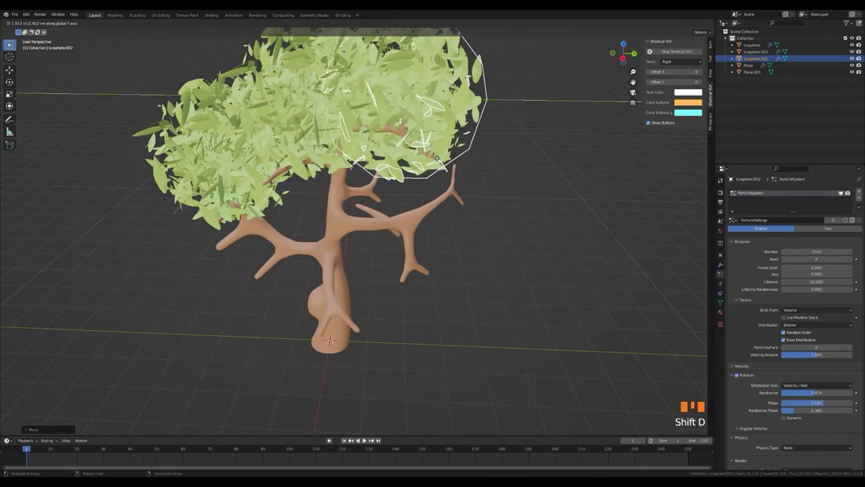
{"action": "key", "text": "shift+d"}
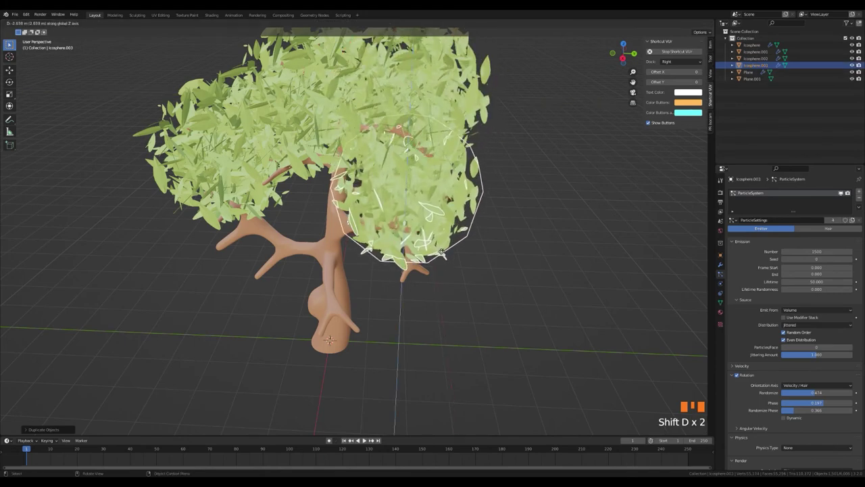
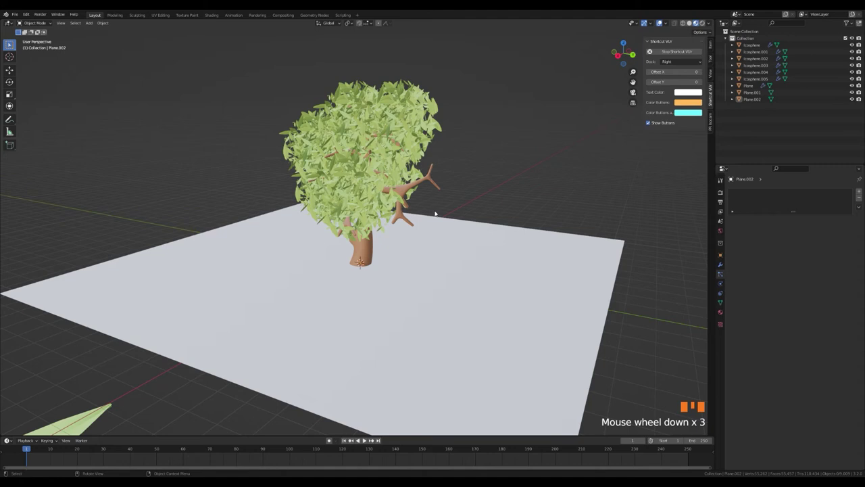
Add a camera and enable Camera to View in the N panel.
{"action": "key", "text": "shift+a"}
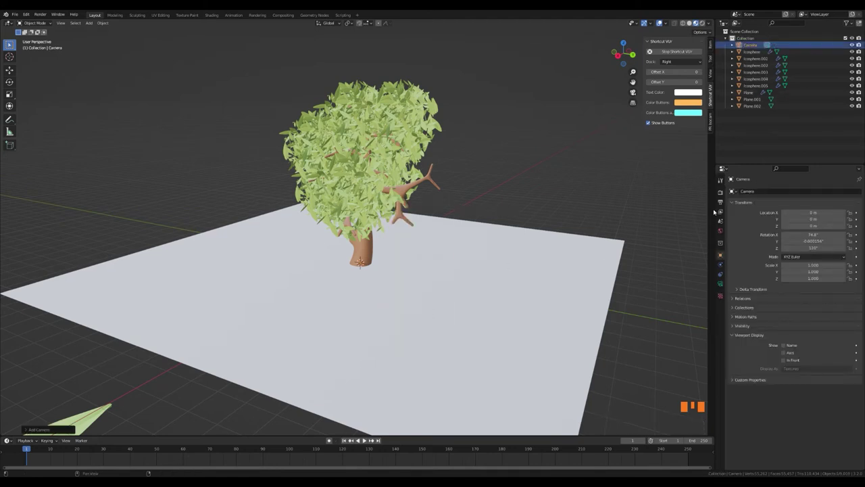
{"action": "left_click", "coordinate": [717, 74]}
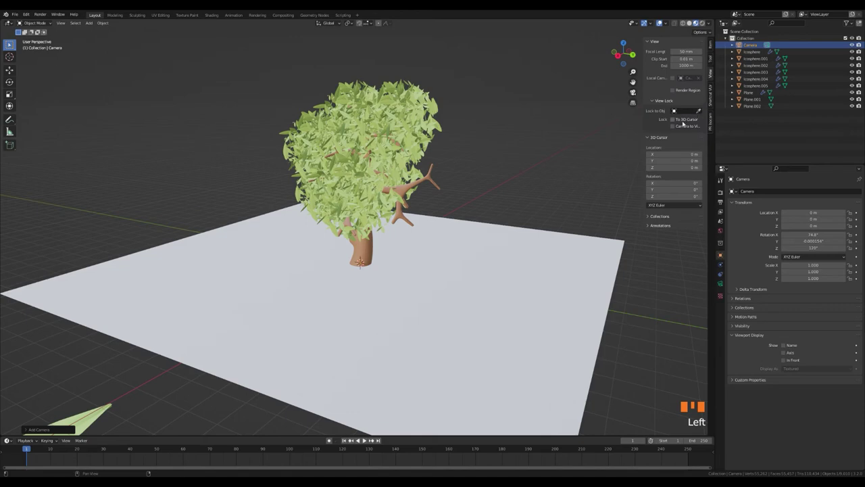
{"action": "left_click", "coordinate": [677, 128]}
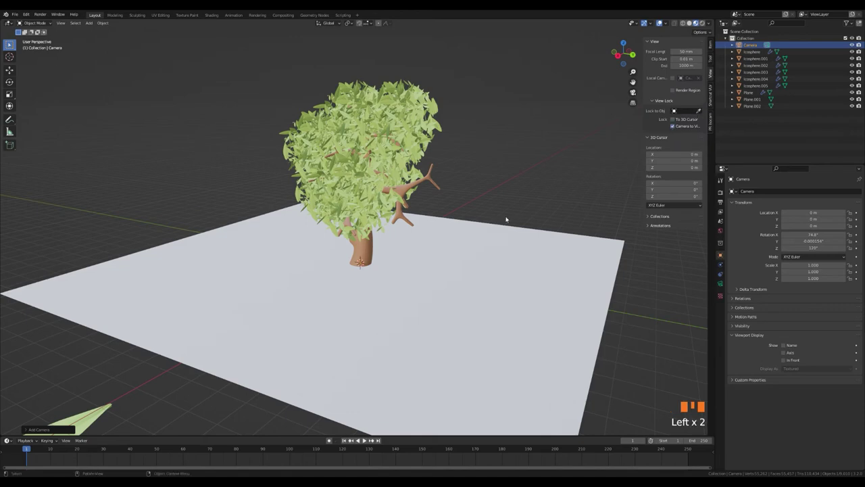
Frame the whole tree through the camera and set a canopy sphere's particle Number to 600.
{"action": "key", "text": "KP_0"}
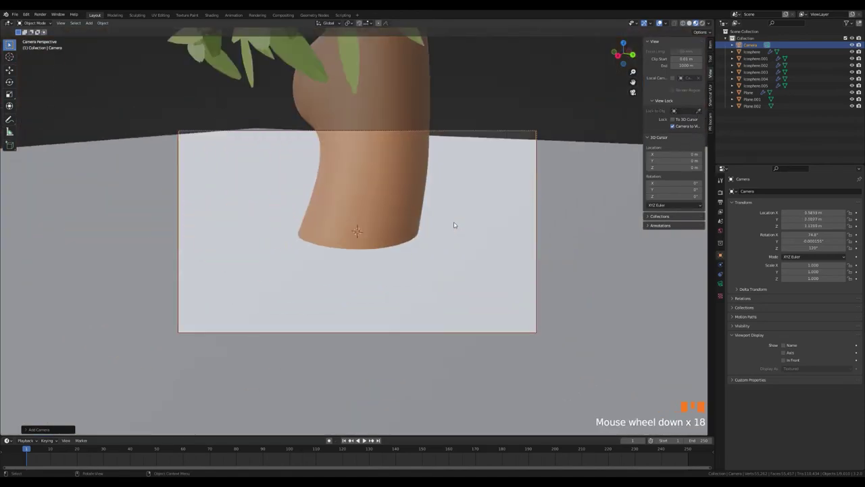
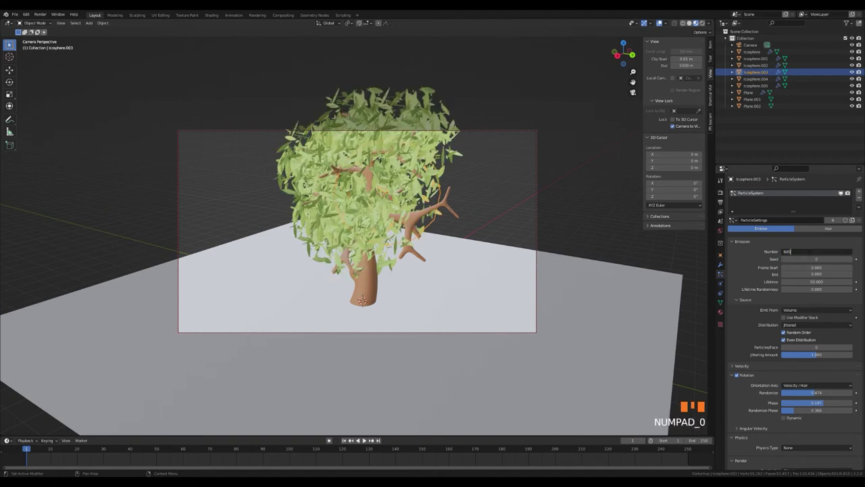
{"action": "left_click", "coordinate": [592, 215]}
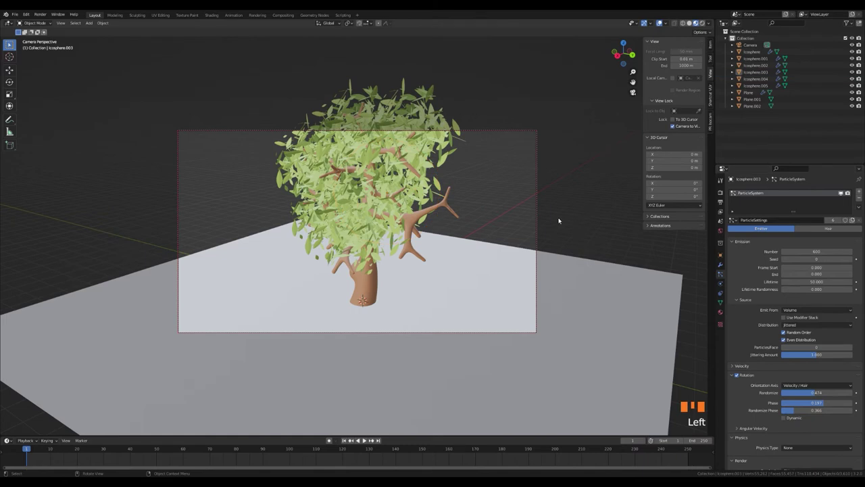
{"action": "left_click", "coordinate": [450, 133]}
{"action": "scroll", "scroll_direction": "down", "scroll_amount": 3}
Lower another canopy icosphere's leaf count to 600 and recheck through the camera.
{"action": "left_click_drag", "start_coordinate": [450, 133], "coordinate": [821, 328]}
{"action": "scroll", "scroll_direction": "up", "scroll_amount": 3}
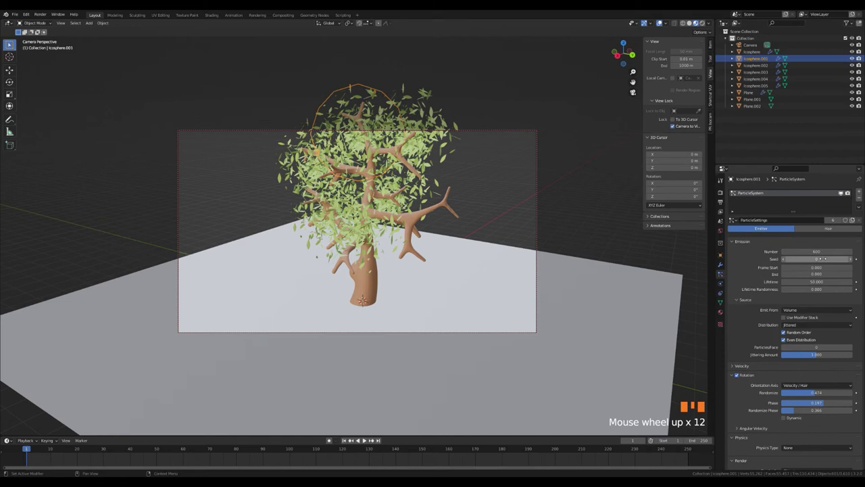
{"action": "left_click_drag", "start_coordinate": [432, 162], "coordinate": [432, 162]}
{"action": "key", "text": "KP_0"}
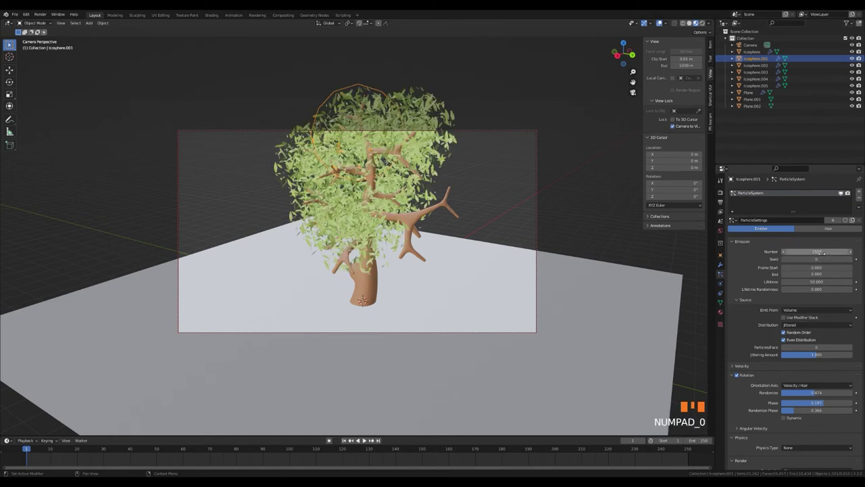
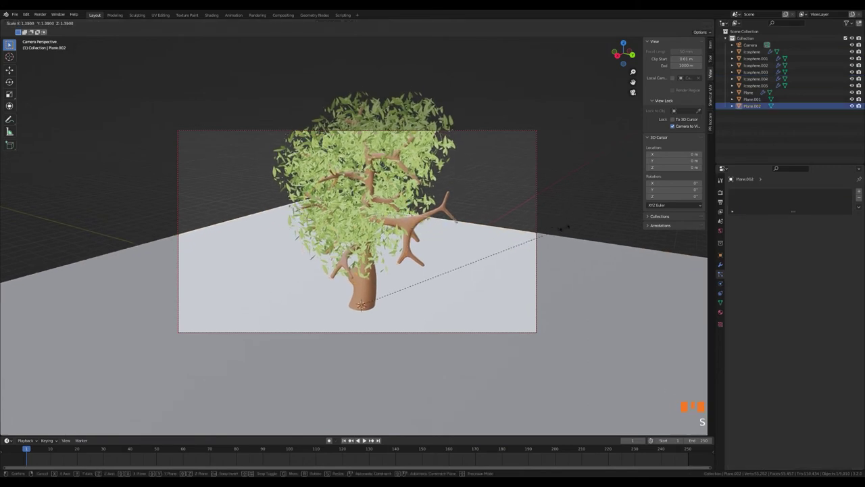
Scale the ground plane up to fill the camera background and switch to Rendered shading.
{"action": "key", "text": "g"}
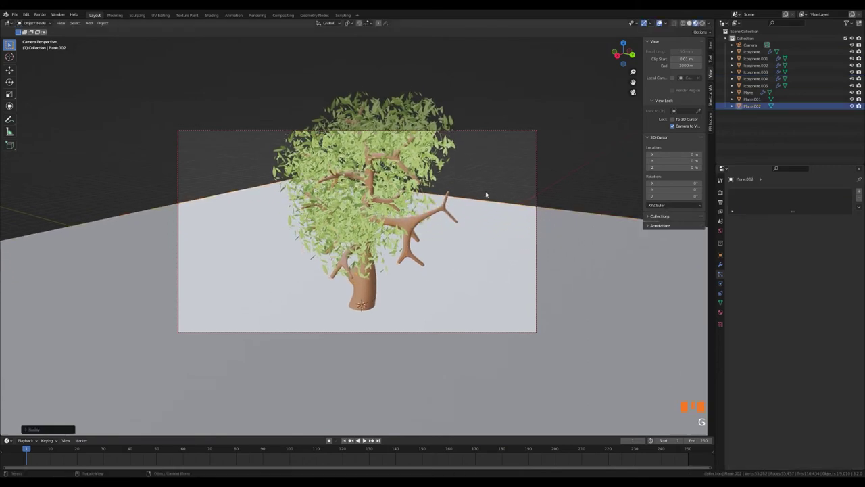
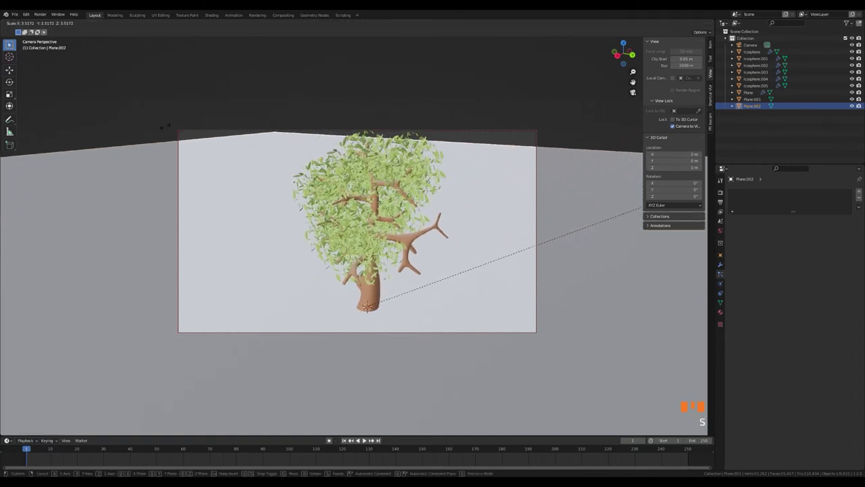
{"action": "key", "text": "s"}
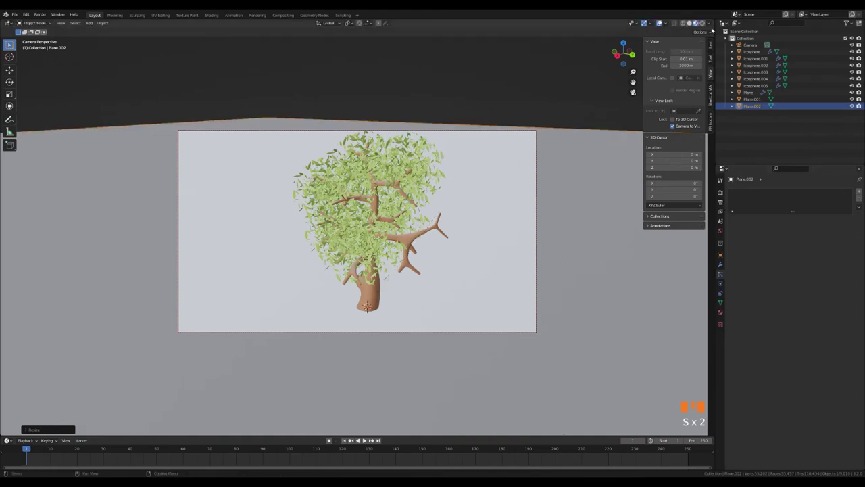
{"action": "left_click", "coordinate": [708, 25]}
Add an area light via Shift+A and place it above the tree.
{"action": "key", "text": "shift+a"}
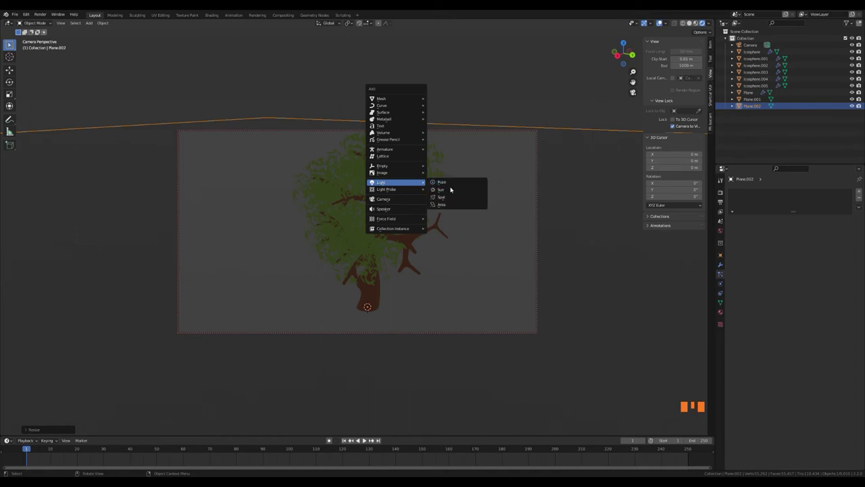
{"action": "key", "text": "g"}
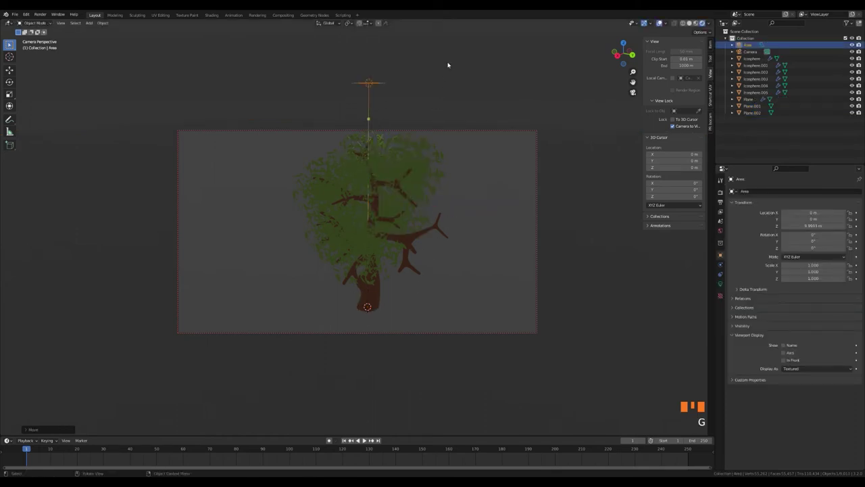
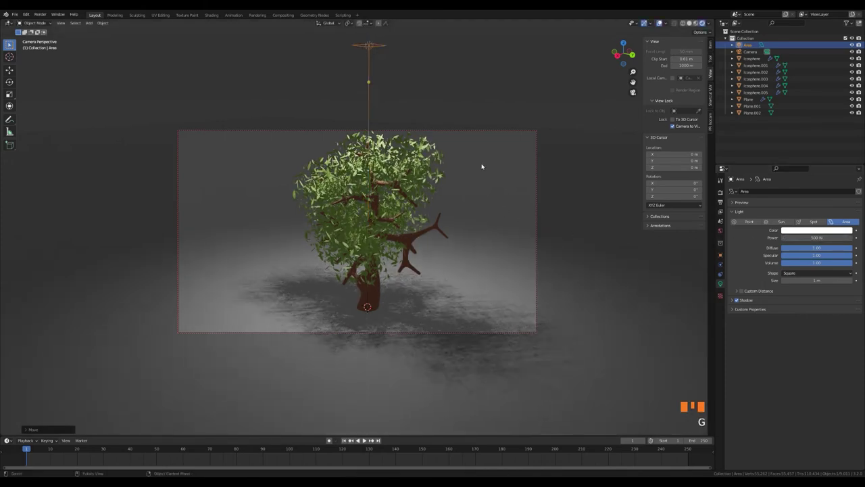
{"action": "left_click", "coordinate": [563, 169]}
{"action": "left_click", "coordinate": [377, 49]}
Duplicate the area light and rotate and move the copies to aim at the tree from different angles.
{"action": "key", "text": "r"}
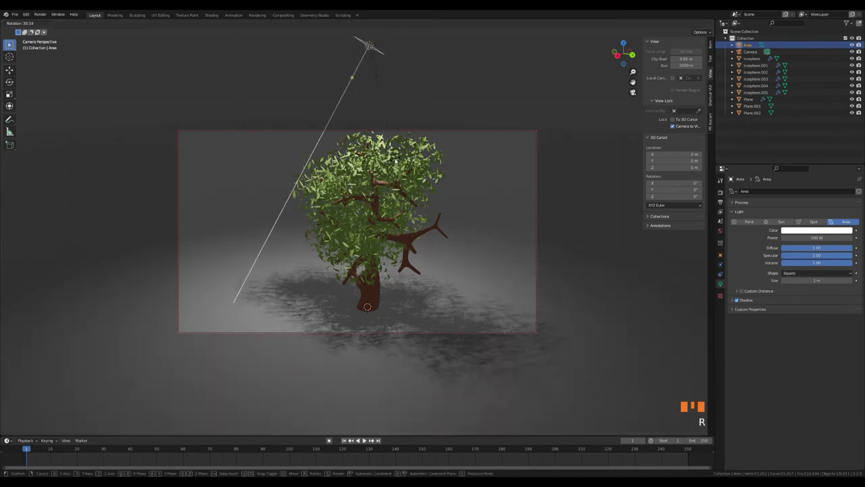
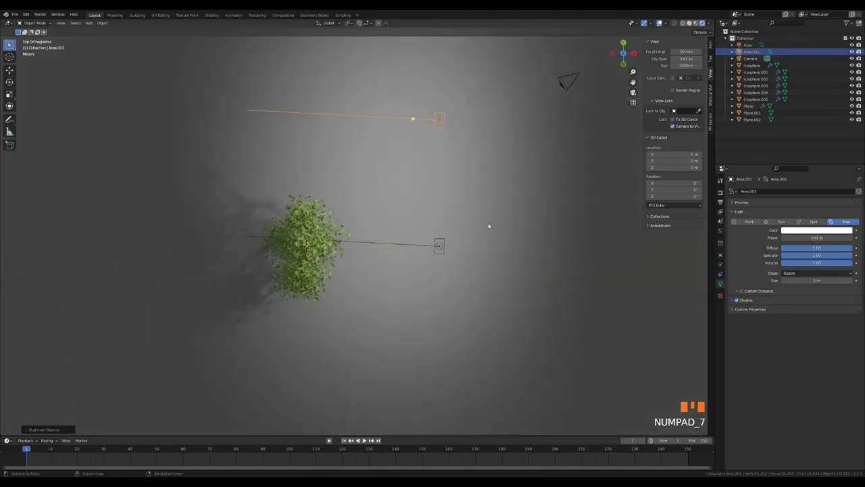
{"action": "scroll", "scroll_direction": "down", "scroll_amount": 3}
{"action": "left_click", "coordinate": [418, 240]}
{"action": "key", "text": "r"}
{"action": "key", "text": "g"}
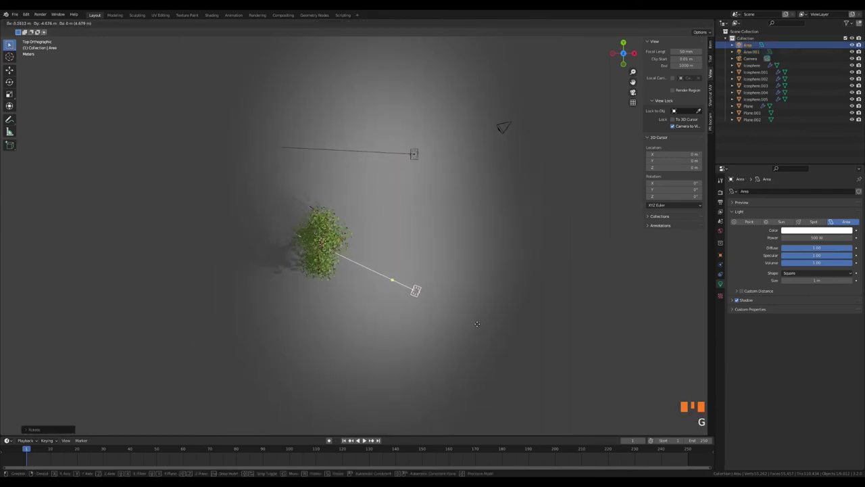
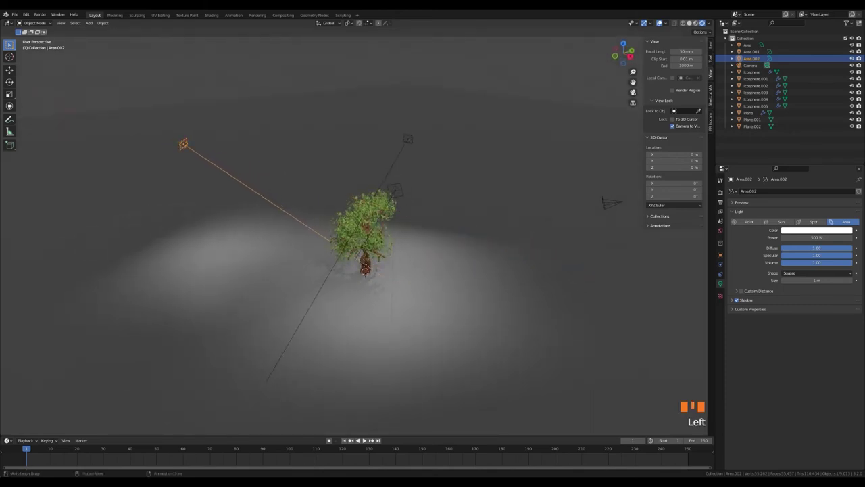
Select each area light in turn and reposition them around the tree.
{"action": "left_click", "coordinate": [406, 140]}
{"action": "left_click_drag", "start_coordinate": [369, 172], "coordinate": [327, 197]}
{"action": "scroll", "scroll_direction": "up", "scroll_amount": 3}
{"action": "left_click", "coordinate": [335, 162]}
{"action": "left_click_drag", "start_coordinate": [309, 213], "coordinate": [371, 212]}
{"action": "scroll", "scroll_direction": "up", "scroll_amount": 3}
{"action": "left_click", "coordinate": [233, 151]}
{"action": "middle_click", "coordinate": [280, 172]}
Give Area.001 a warm peach colour at 750 W and start choosing another light's colour.
{"action": "scroll", "scroll_direction": "down", "scroll_amount": 3}
{"action": "left_click_drag", "start_coordinate": [496, 191], "coordinate": [468, 195]}
{"action": "scroll", "scroll_direction": "up", "scroll_amount": 3}
{"action": "left_click_drag", "start_coordinate": [420, 198], "coordinate": [460, 117]}
{"action": "left_click", "coordinate": [460, 117]}
{"action": "left_click", "coordinate": [818, 229]}
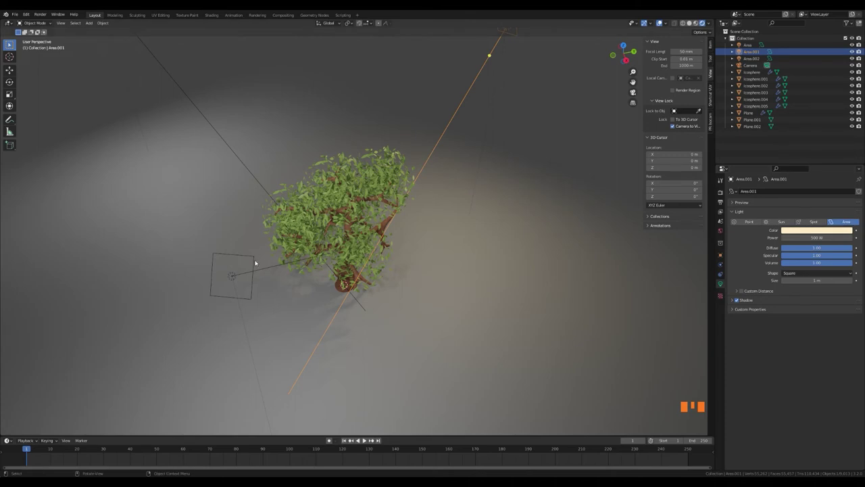
{"action": "left_click", "coordinate": [259, 263]}
{"action": "left_click", "coordinate": [246, 270]}
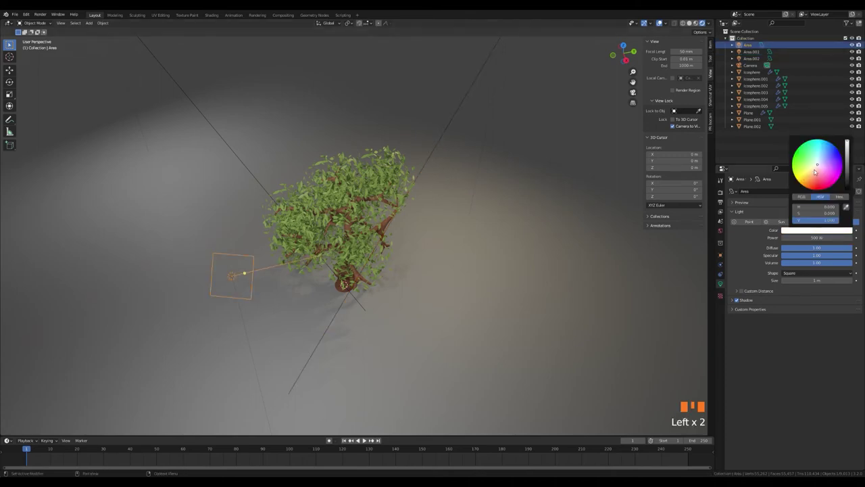
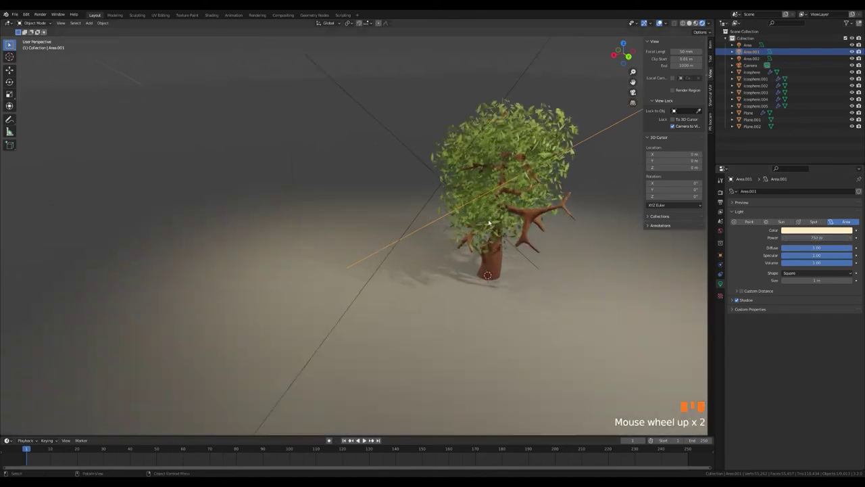
Check the warm lighting on the tree through the camera view.
{"action": "left_click_drag", "start_coordinate": [517, 208], "coordinate": [409, 237]}
{"action": "scroll", "scroll_direction": "up", "scroll_amount": 3}
{"action": "middle_click", "coordinate": [459, 231]}
{"action": "key", "text": "KP_0"}
{"action": "scroll", "scroll_direction": "up", "scroll_amount": 3}
{"action": "scroll", "scroll_direction": "down", "scroll_amount": 3}
Give the ground plane Plane.002 a green Base Color.
{"action": "left_click_drag", "start_coordinate": [439, 205], "coordinate": [475, 273]}
{"action": "left_click", "coordinate": [475, 274]}
{"action": "left_click", "coordinate": [720, 312]}
{"action": "left_click_drag", "start_coordinate": [807, 221], "coordinate": [819, 292]}
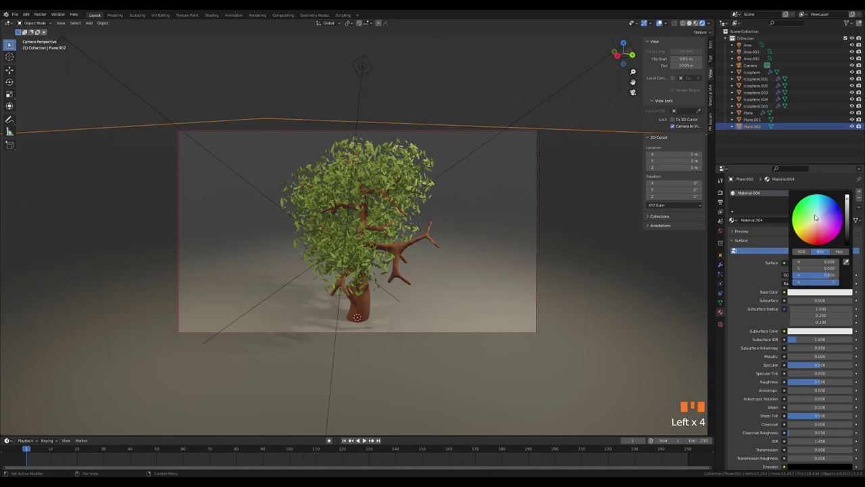
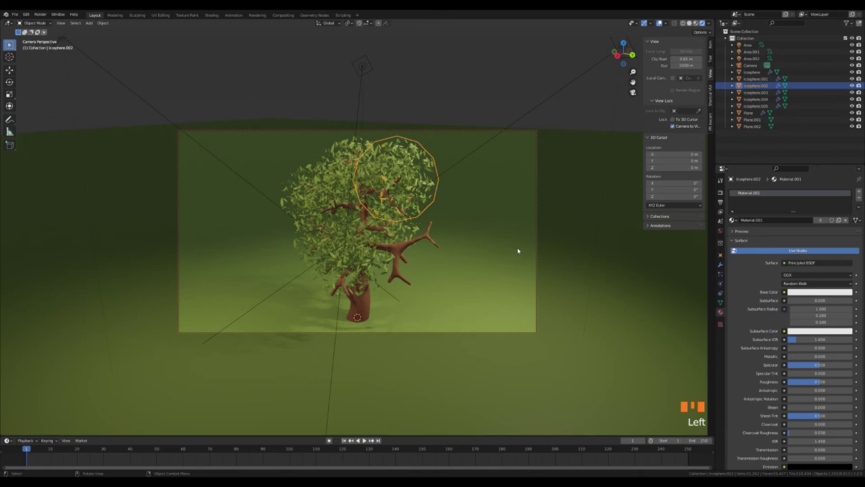
Leave the camera view, inspect the scene and nudge a selected object's position.
{"action": "scroll", "scroll_direction": "down", "scroll_amount": 3}
{"action": "scroll", "scroll_direction": "up", "scroll_amount": 3}
{"action": "key", "text": "KP_0"}
{"action": "scroll", "scroll_direction": "down", "scroll_amount": 3}
{"action": "left_click_drag", "start_coordinate": [273, 266], "coordinate": [467, 237]}
{"action": "scroll", "scroll_direction": "down", "scroll_amount": 3}
{"action": "left_click_drag", "start_coordinate": [443, 248], "coordinate": [415, 293]}
{"action": "left_click", "coordinate": [415, 293]}
{"action": "key", "text": "g"}
{"action": "scroll", "scroll_direction": "up", "scroll_amount": 3}
{"action": "left_click", "coordinate": [422, 239]}
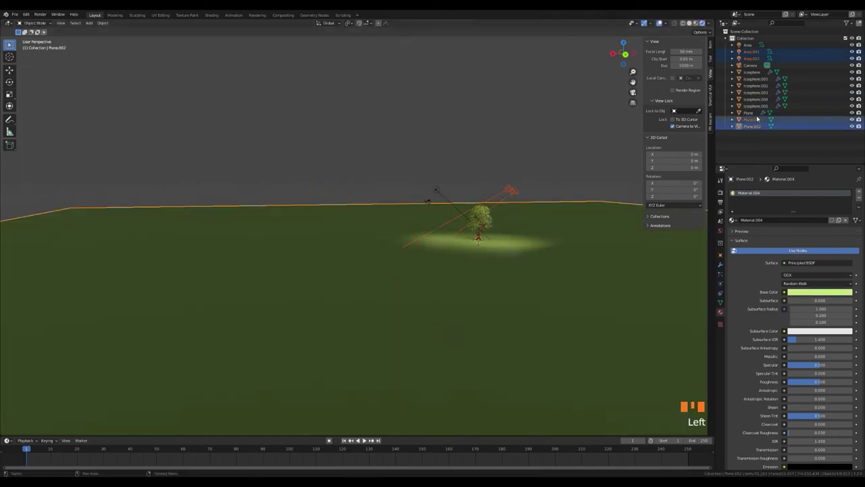
Move the leaf plane Plane.001 and set its Base Color to light blue.
{"action": "left_click", "coordinate": [758, 122]}
{"action": "scroll", "scroll_direction": "up", "scroll_amount": 3}
{"action": "middle_click", "coordinate": [734, 190]}
{"action": "key", "text": "g"}
{"action": "middle_click", "coordinate": [734, 191]}
{"action": "left_click", "coordinate": [734, 191]}
{"action": "left_click_drag", "start_coordinate": [734, 190], "coordinate": [734, 190]}
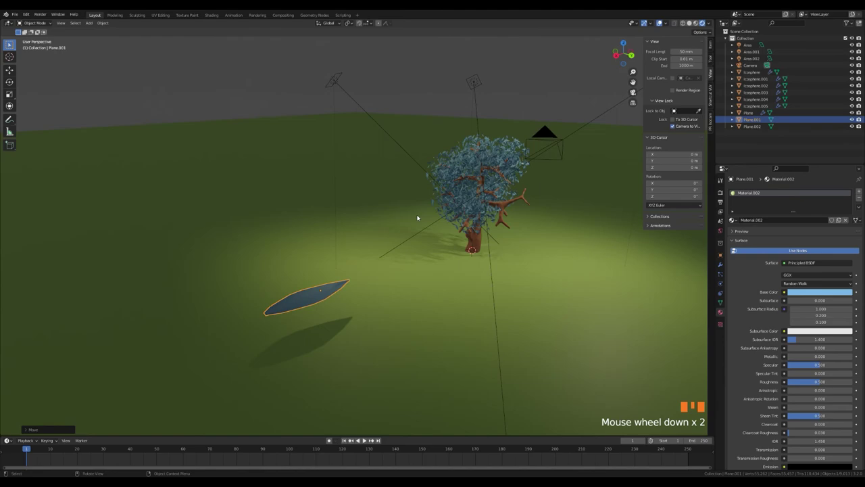
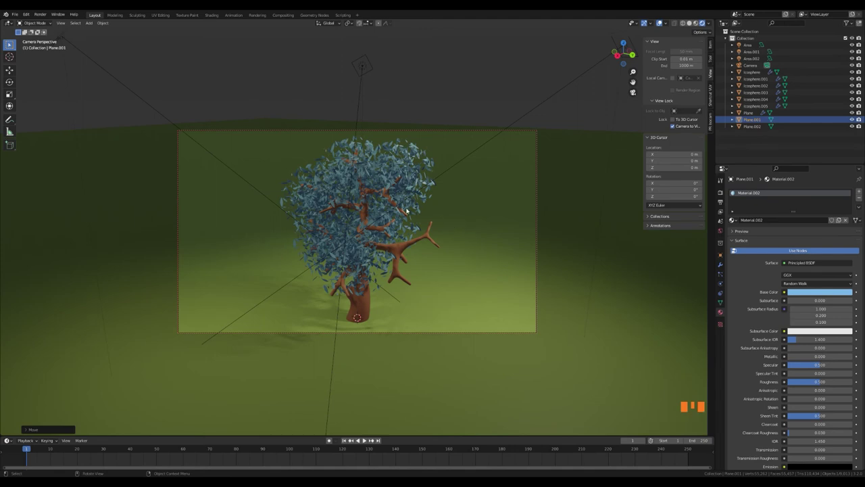
Give the branch object Plane an orange Base Color.
{"action": "scroll", "scroll_direction": "up", "scroll_amount": 3}
{"action": "scroll", "scroll_direction": "down", "scroll_amount": 3}
{"action": "left_click", "coordinate": [409, 246]}
{"action": "left_click", "coordinate": [812, 292]}
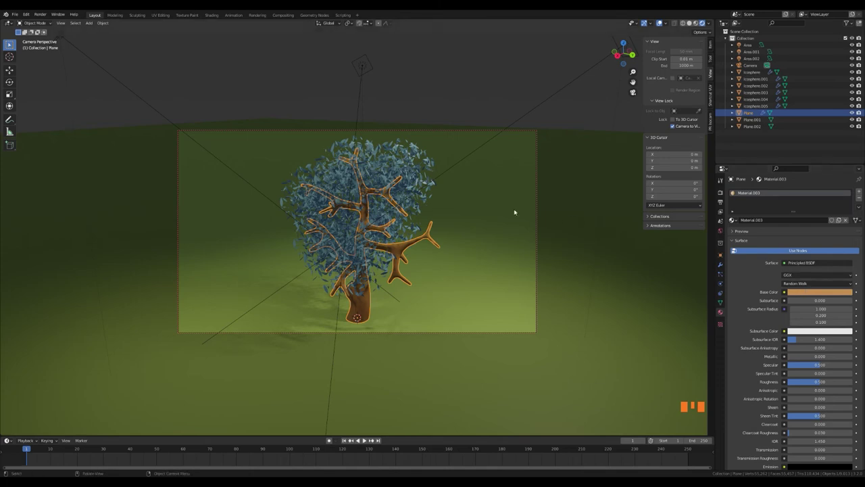
Change the leaf plane Plane.001's Base Color to red.
{"action": "key", "text": "KP_0"}
{"action": "scroll", "scroll_direction": "down", "scroll_amount": 3}
{"action": "left_click", "coordinate": [188, 332]}
{"action": "left_click", "coordinate": [827, 291]}
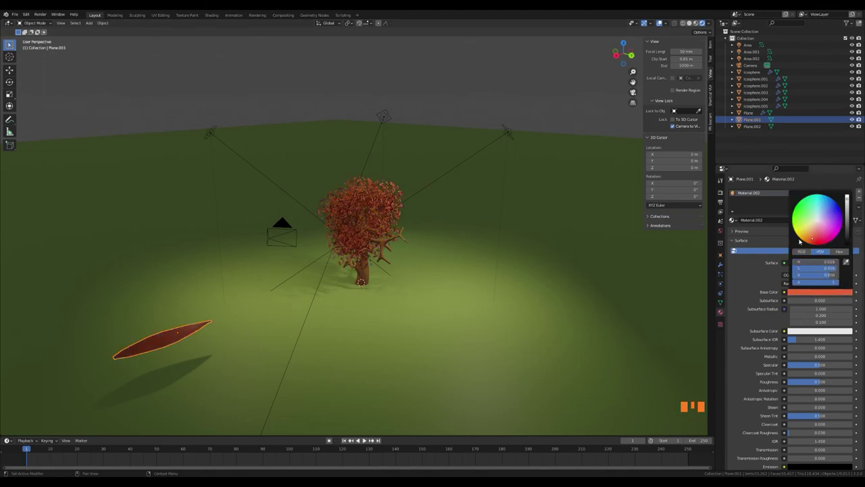
{"action": "scroll", "scroll_direction": "up", "scroll_amount": 3}
{"action": "left_click_drag", "start_coordinate": [447, 243], "coordinate": [812, 295]}
{"action": "left_click", "coordinate": [812, 294]}
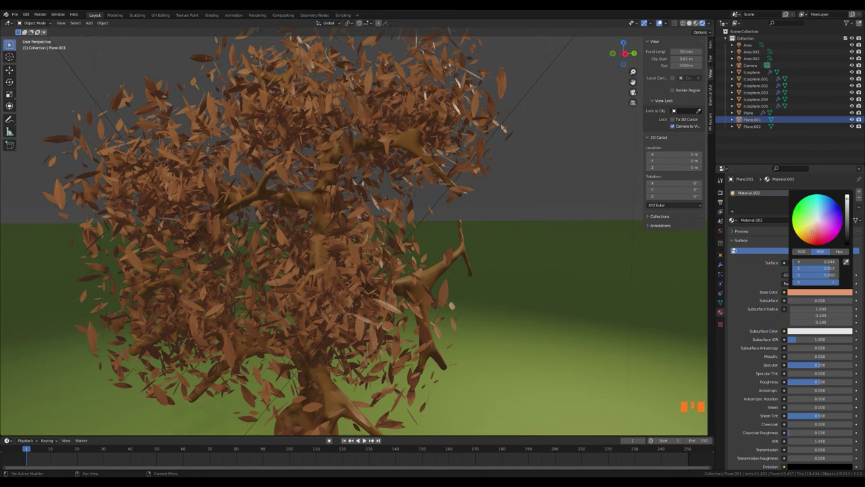
Nudge the leaf red toward orange-brown, then select the warm area light to adjust its power.
{"action": "scroll", "scroll_direction": "down", "scroll_amount": 3}
{"action": "left_click_drag", "start_coordinate": [464, 228], "coordinate": [324, 259]}
{"action": "left_click", "coordinate": [323, 259]}
{"action": "left_click_drag", "start_coordinate": [361, 236], "coordinate": [375, 252]}
{"action": "scroll", "scroll_direction": "up", "scroll_amount": 3}
{"action": "left_click_drag", "start_coordinate": [407, 288], "coordinate": [317, 244]}
{"action": "left_click", "coordinate": [316, 243]}
{"action": "left_click", "coordinate": [312, 242]}
{"action": "left_click", "coordinate": [497, 209]}
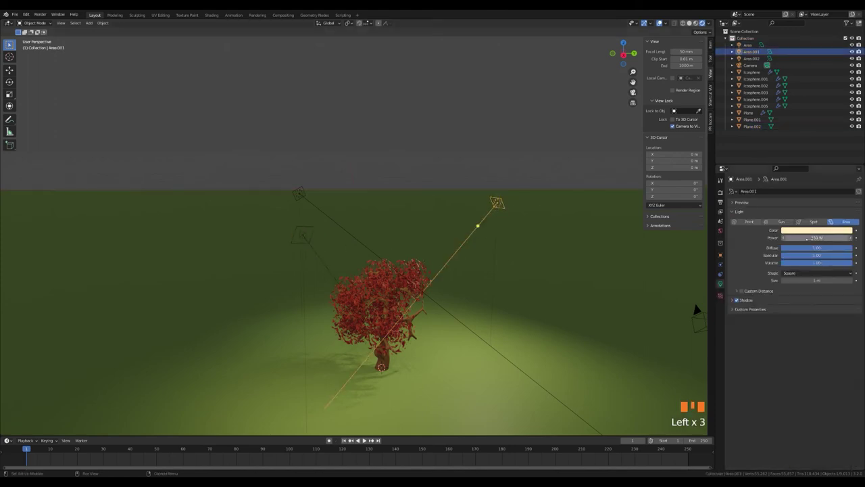
Set the warm area light Area.001's Power to 500 W and check Area.002's placement.
{"action": "left_click", "coordinate": [480, 224]}
{"action": "key", "text": "KP_0"}
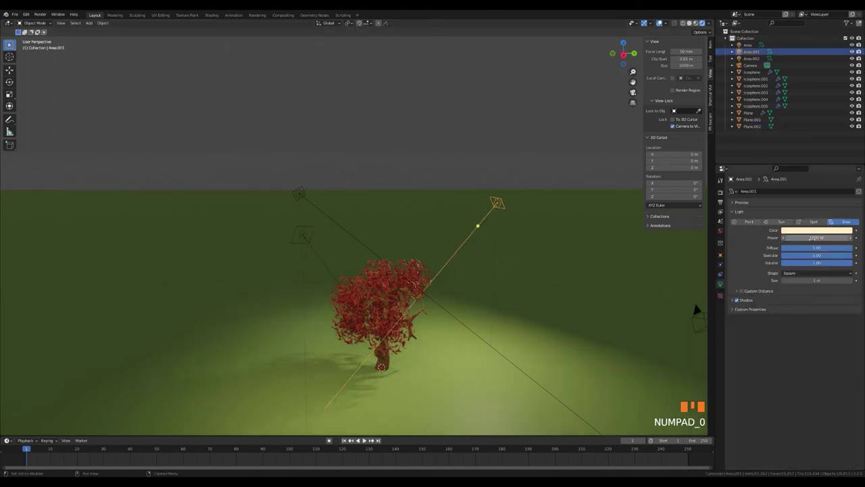
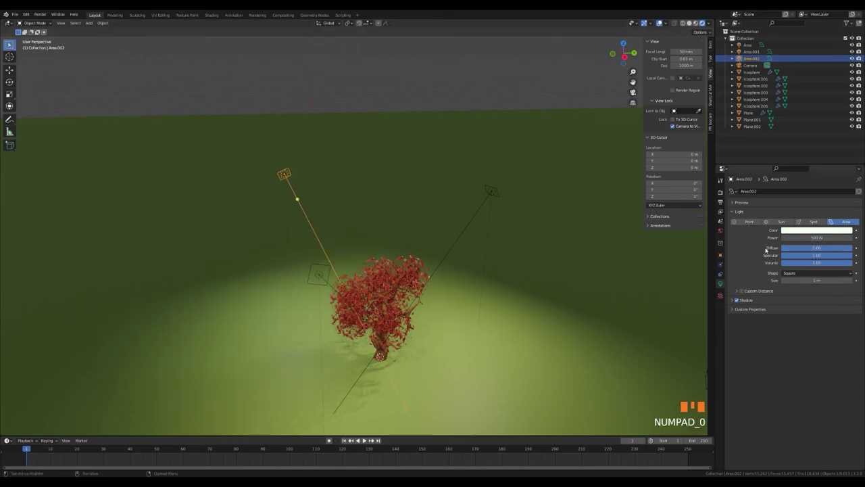
{"action": "scroll", "scroll_direction": "up", "scroll_amount": 3}
{"action": "left_click_drag", "start_coordinate": [420, 276], "coordinate": [429, 222]}
Return to the camera view and reopen the leaf plane's red Base Color for adjustment.
{"action": "scroll", "scroll_direction": "up", "scroll_amount": 3}
{"action": "left_click_drag", "start_coordinate": [438, 274], "coordinate": [443, 248]}
{"action": "key", "text": "KP_0"}
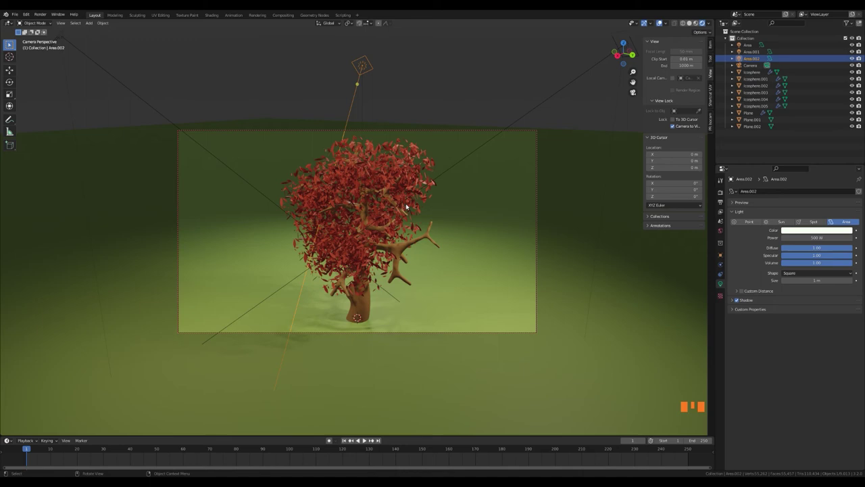
{"action": "left_click", "coordinate": [762, 121]}
{"action": "left_click", "coordinate": [838, 295]}
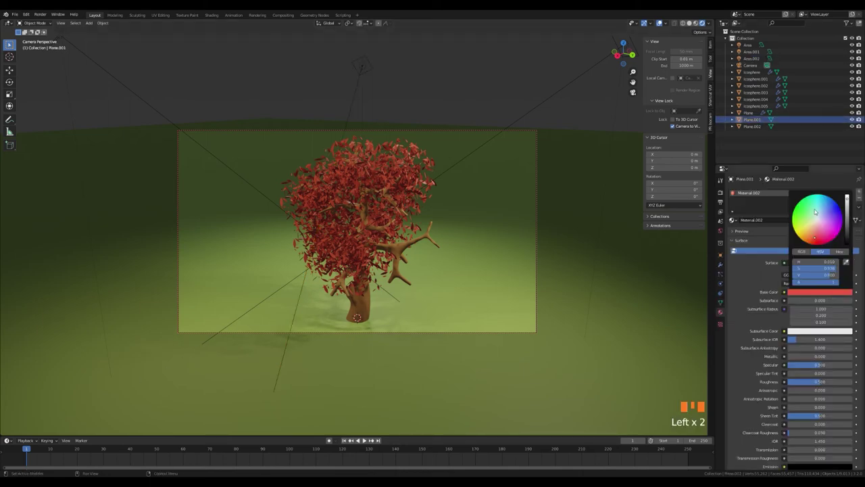
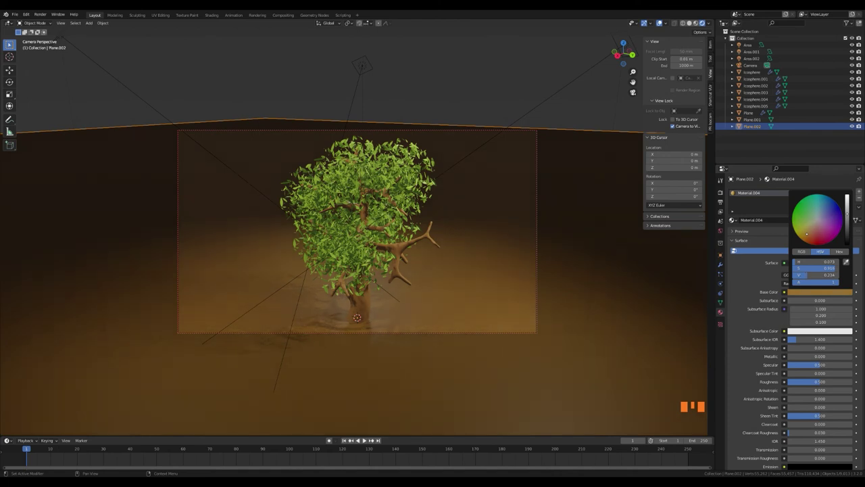
Add a fourth area light via Shift+A after restoring green leaves and brown ground.
{"action": "key", "text": "shift+a"}
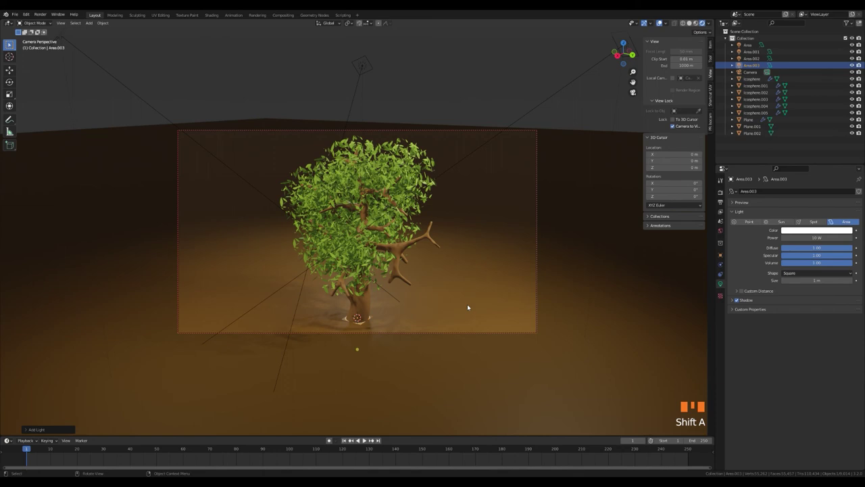
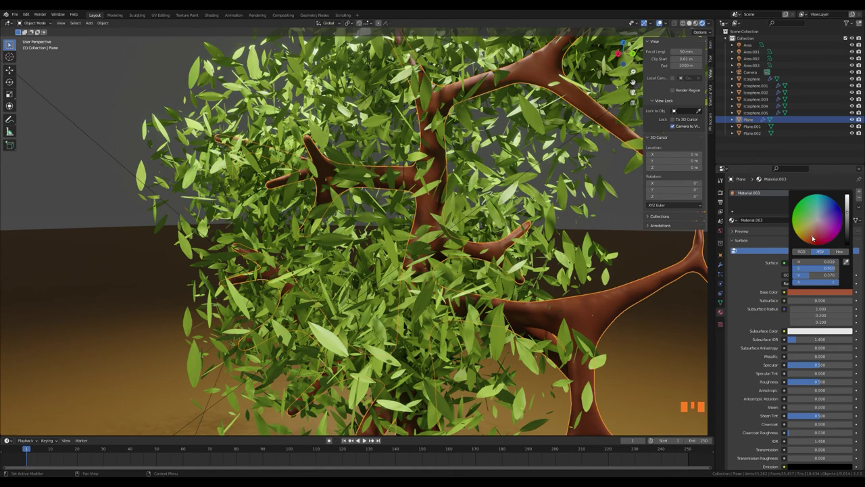
Frame the reddish-brown tree through the camera again with Bloom enabled.
{"action": "scroll", "scroll_direction": "down", "scroll_amount": 3}
{"action": "key", "text": "KP_0"}
{"action": "left_click", "coordinate": [480, 103]}
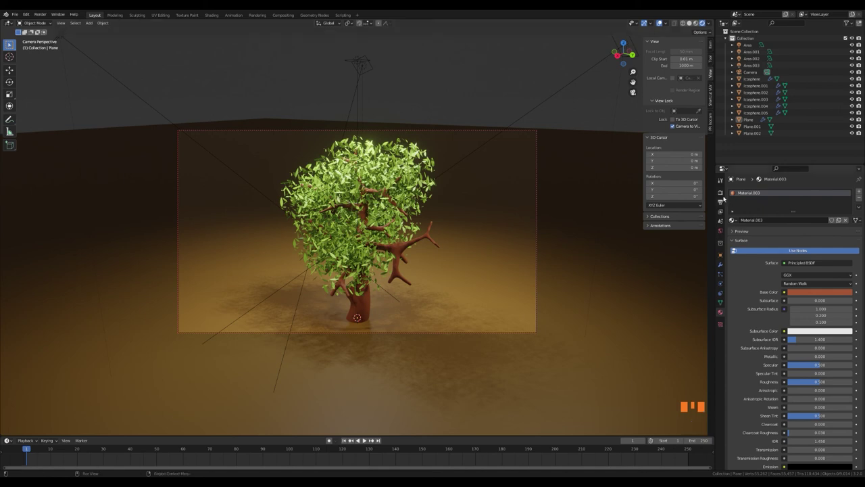
Give the fourth area light a warm peach colour from its colour picker.
{"action": "left_click", "coordinate": [725, 194]}
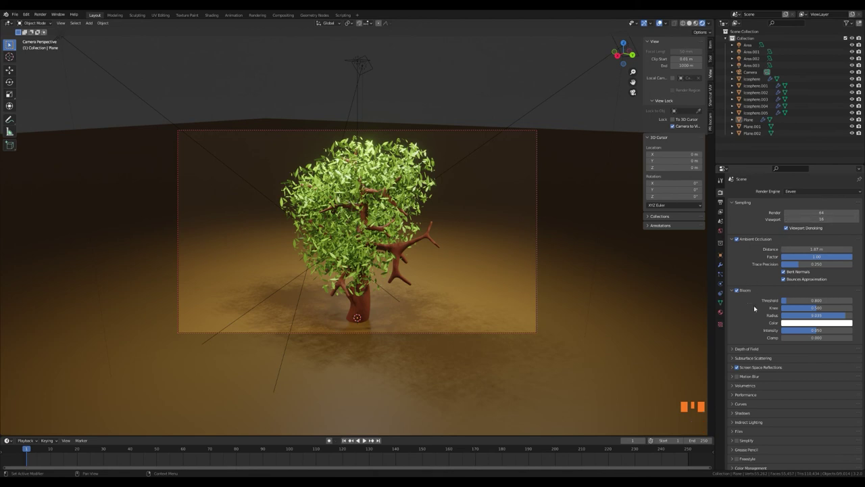
{"action": "left_click", "coordinate": [367, 61]}
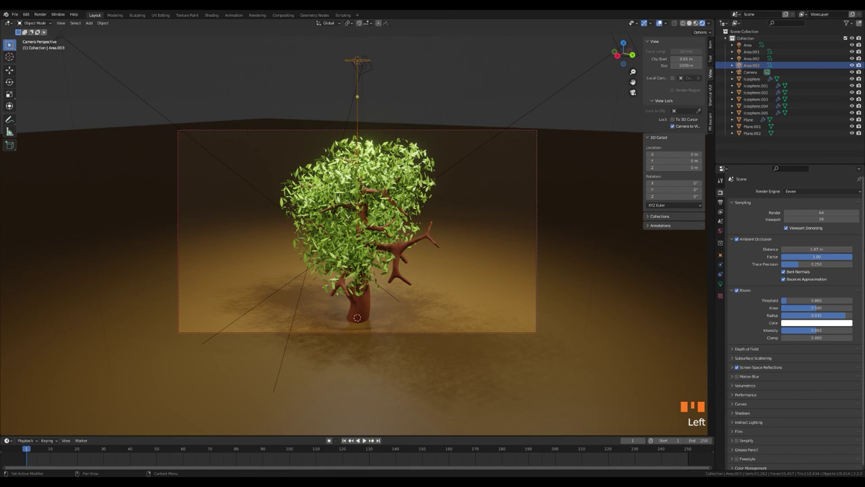
{"action": "left_click", "coordinate": [723, 283]}
{"action": "left_click", "coordinate": [818, 232]}
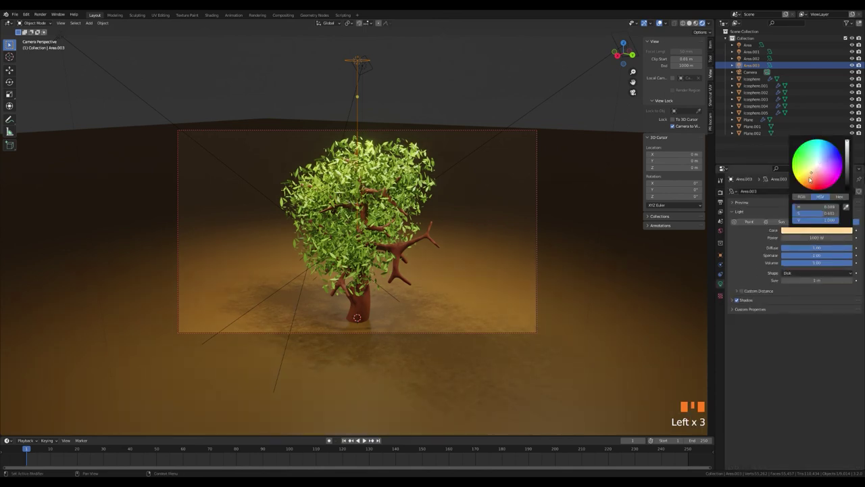
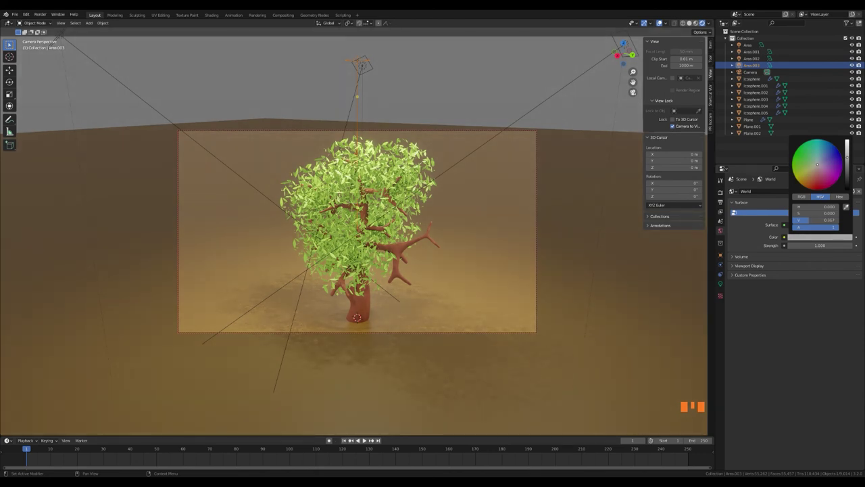
{"action": "left_click", "coordinate": [488, 240]}
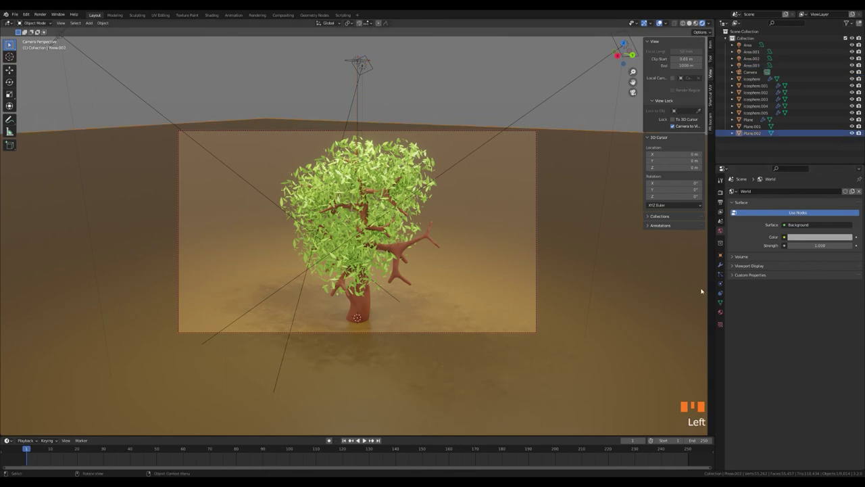
{"action": "left_click", "coordinate": [720, 309]}
{"action": "left_click", "coordinate": [827, 292]}
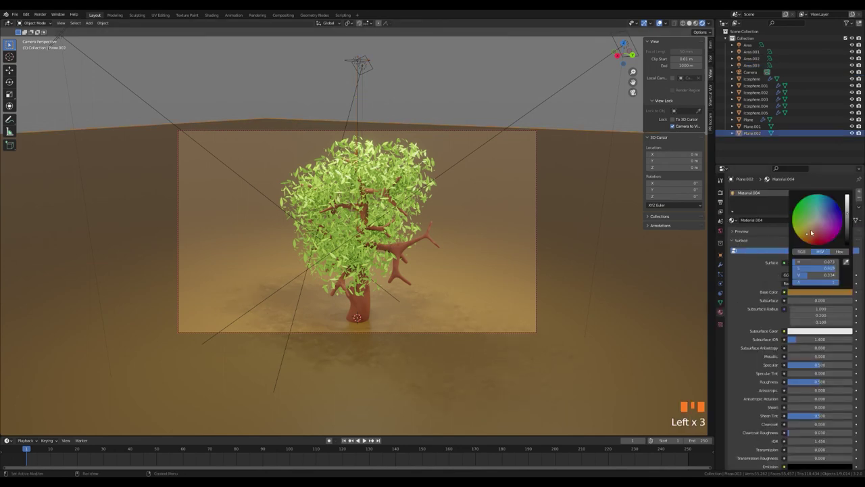